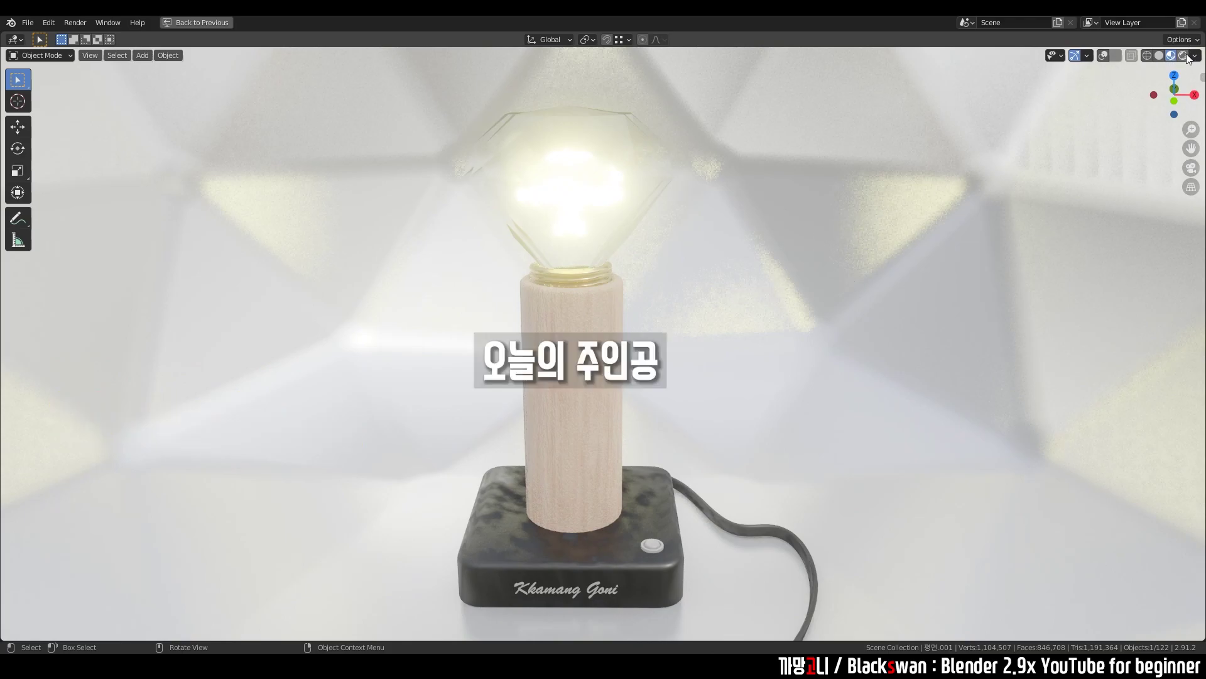
Restore the full workspace around the viewport and hide the glass bulb to inspect the lamp
left_click(1189, 61)
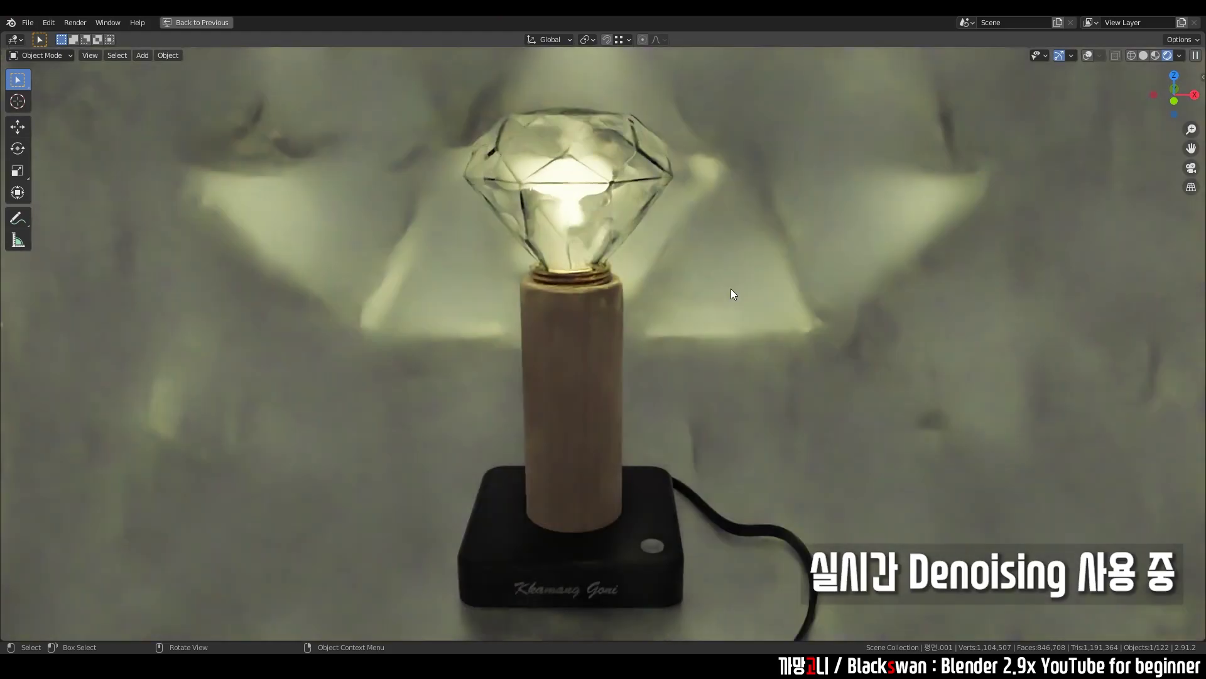
key("ctrl+space")
left_click(529, 187)
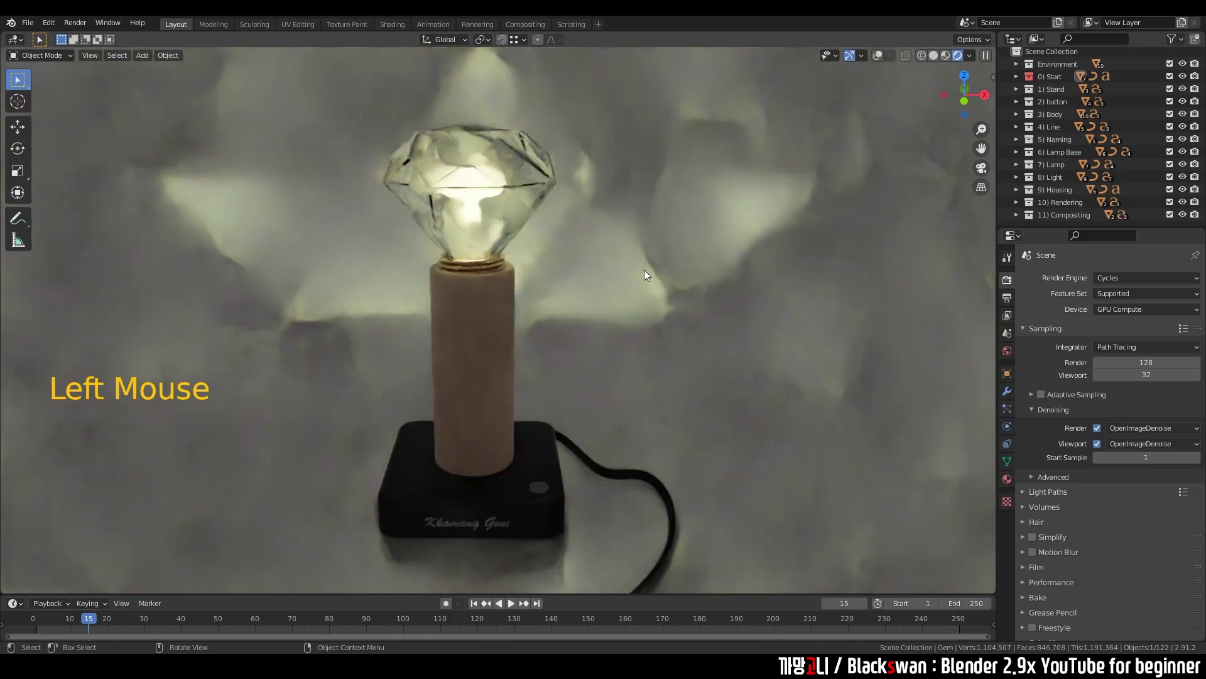
key("h")
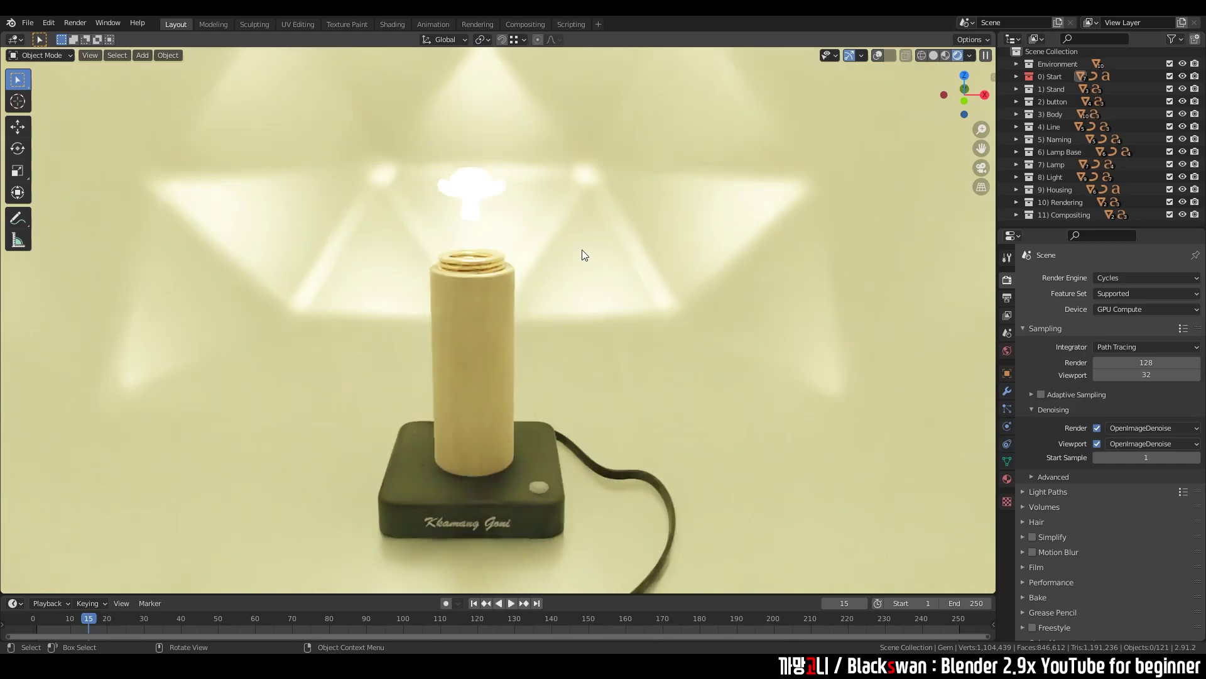
middle_click(622, 286)
scroll("up", 3)
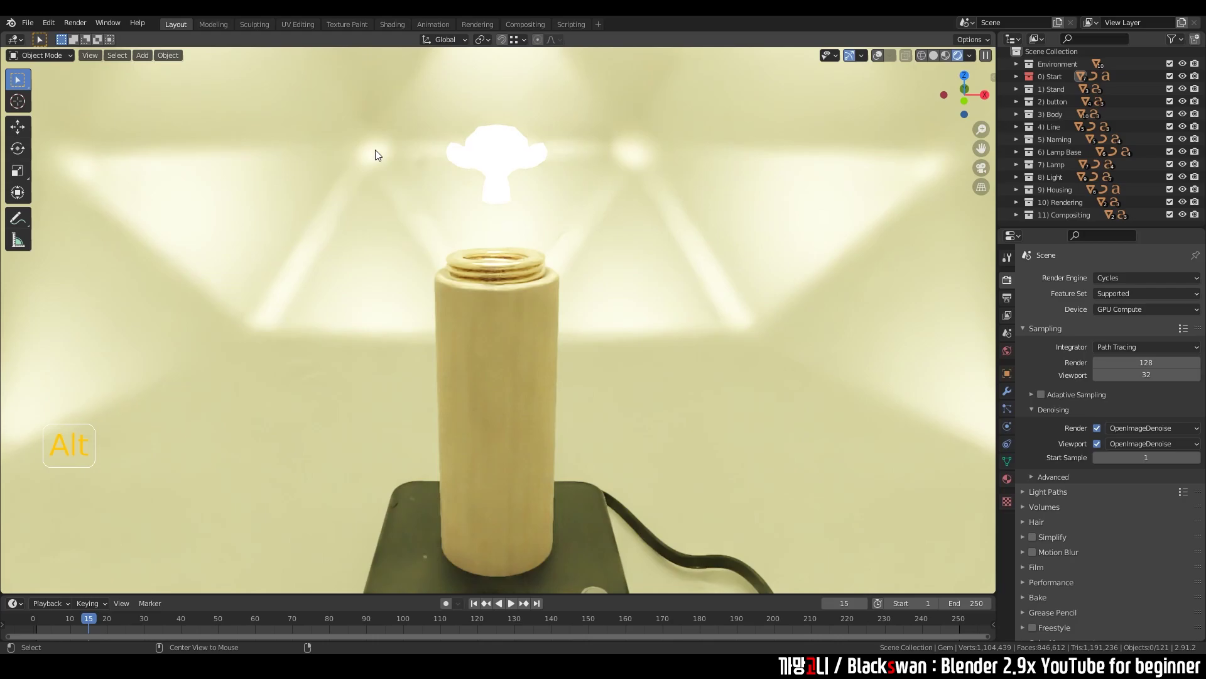
Reveal the glass bulb again and orbit to view the lamp base
key("alt+h")
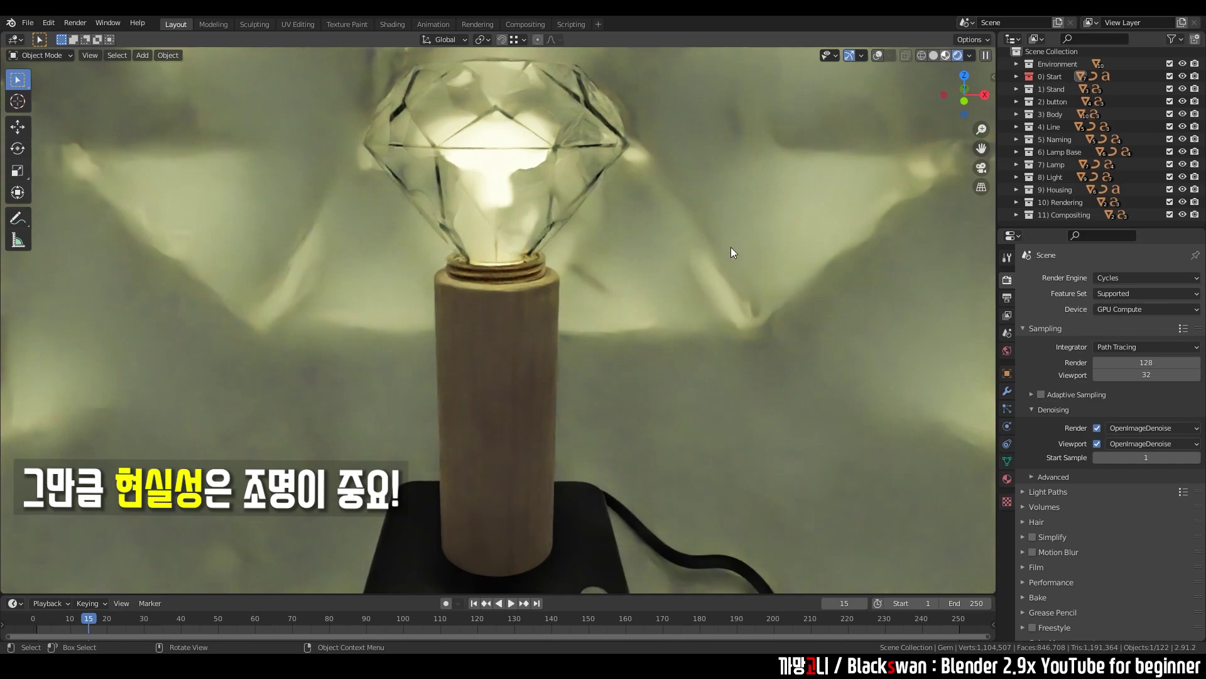
left_click(720, 254)
scroll("down", 3)
middle_click(628, 323)
middle_click(638, 309)
middle_click(636, 284)
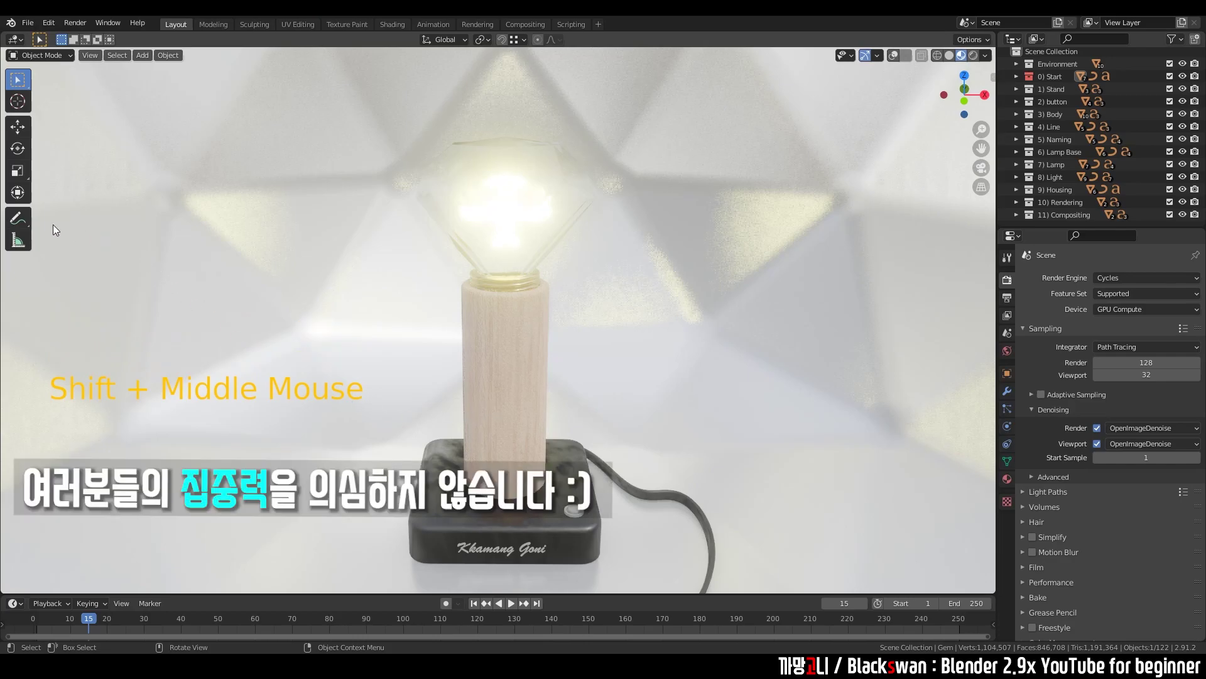
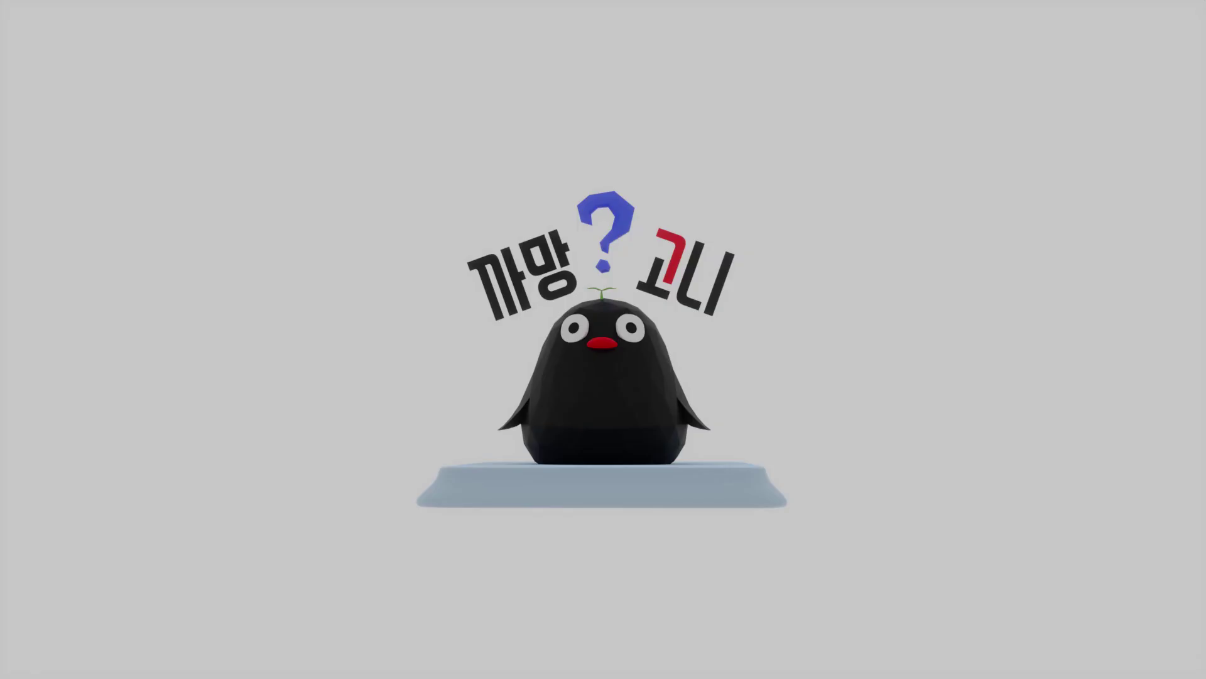
left_click(734, 410)
key("KP_Decimal")
middle_click(708, 436)
scroll("up", 3)
left_click(811, 353)
middle_click(652, 373)
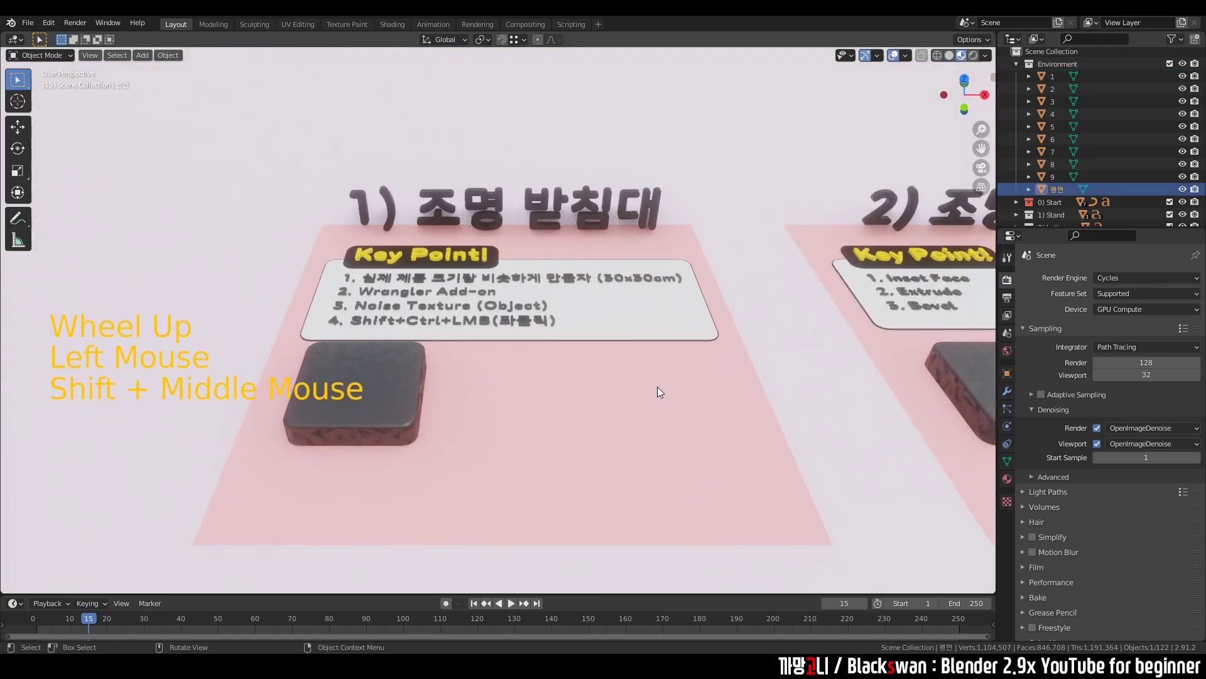
key("`")
middle_click(629, 314)
scroll("up", 3)
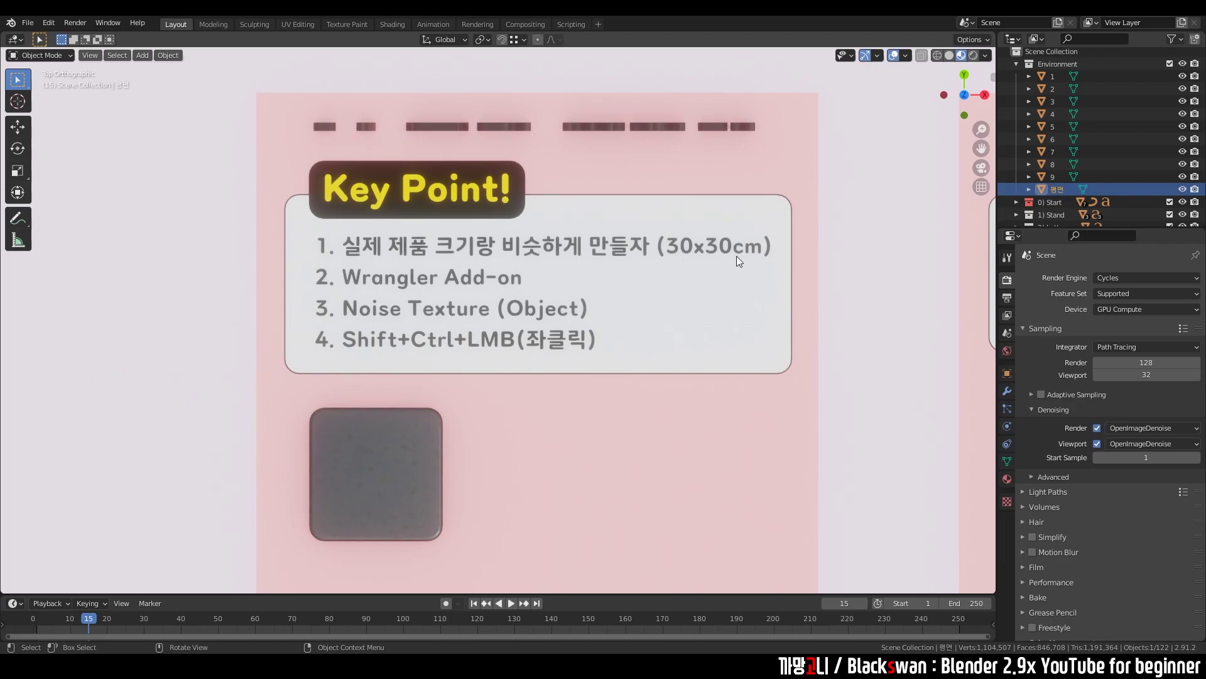
scroll("down", 3)
middle_click(633, 401)
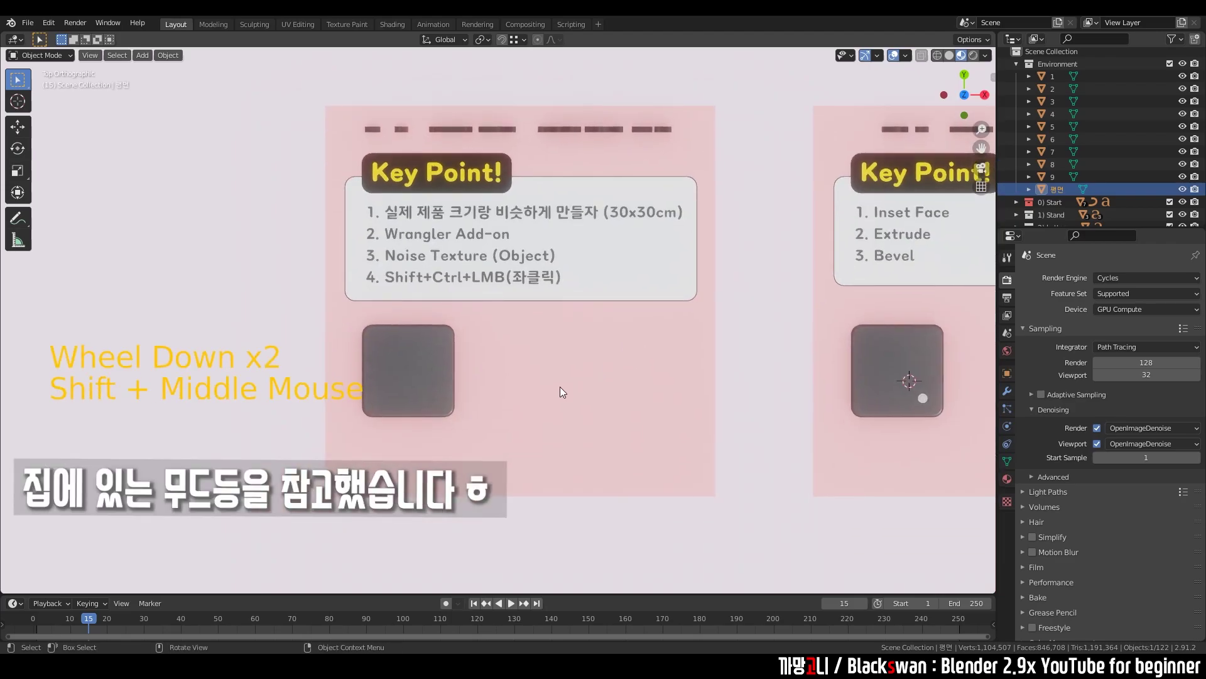
right_click(582, 382)
middle_click(613, 350)
scroll("up", 3)
middle_click(629, 306)
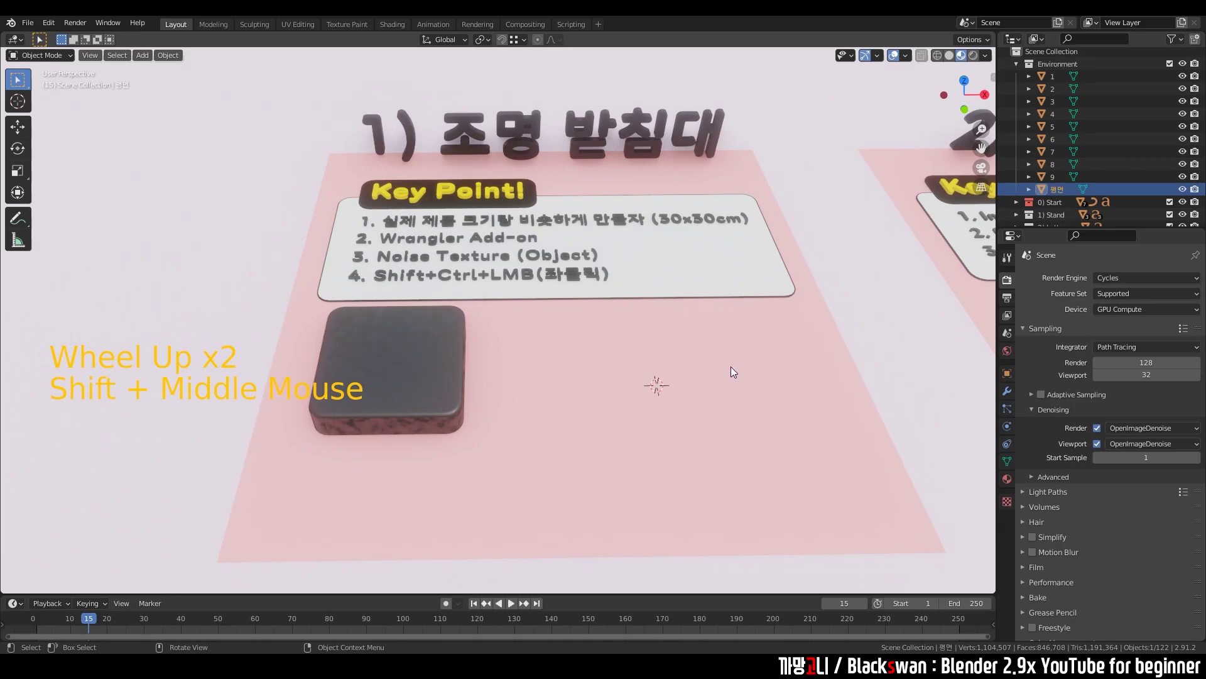
Add a cube via Shift+A and scale it to a 30 × 30 × 6 cm slab
key("shift+a")
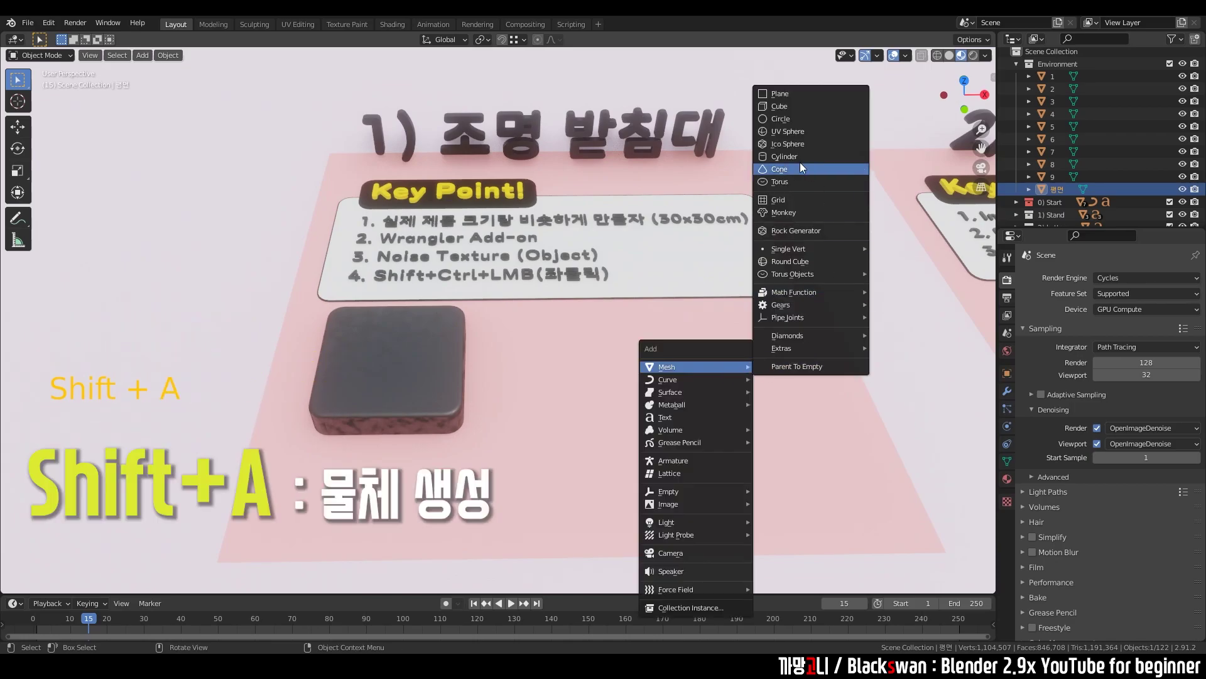
scroll("down", 3)
middle_click(644, 307)
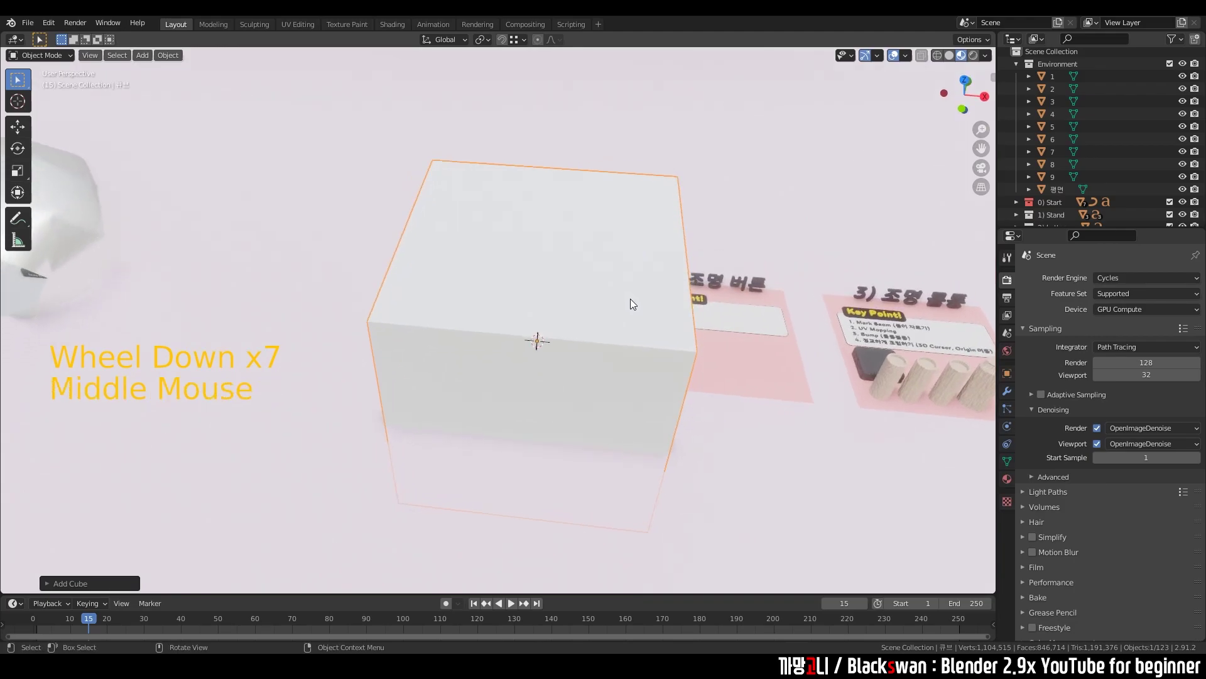
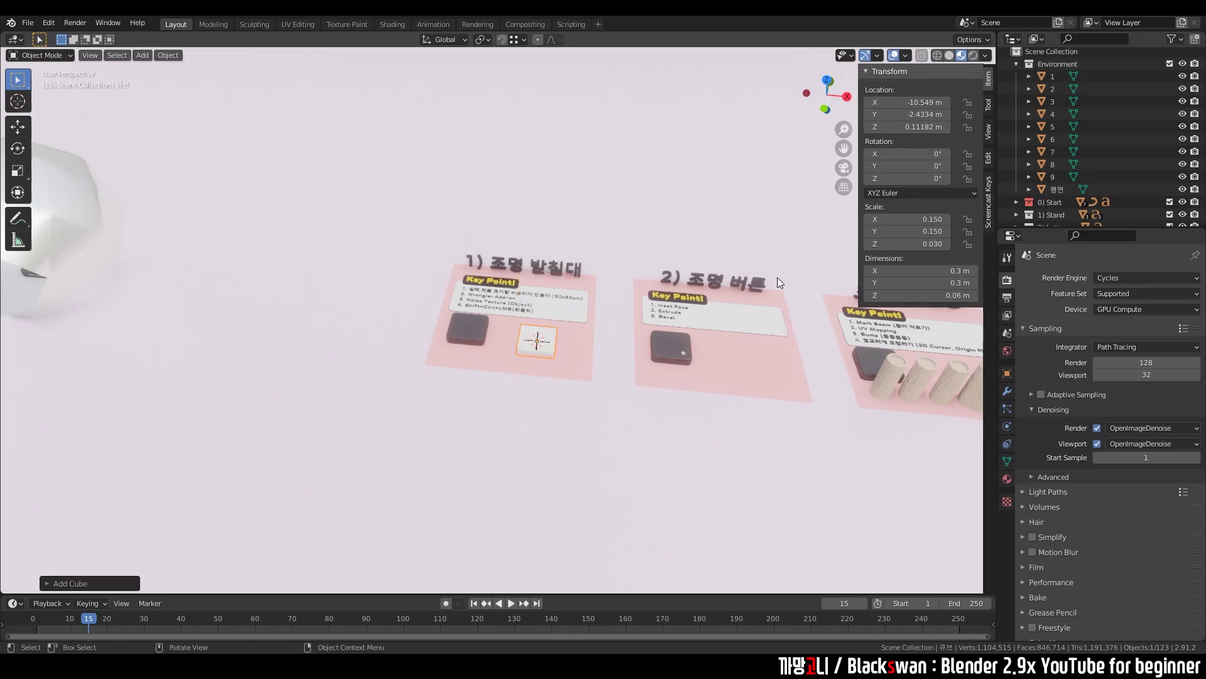
scroll("up", 3)
scroll("up", 3)
middle_click(576, 422)
scroll("up", 3)
From front view, raise the slab along Z so it rests on the lamp stand board
key("`")
key("g")
key("`")
key("`")
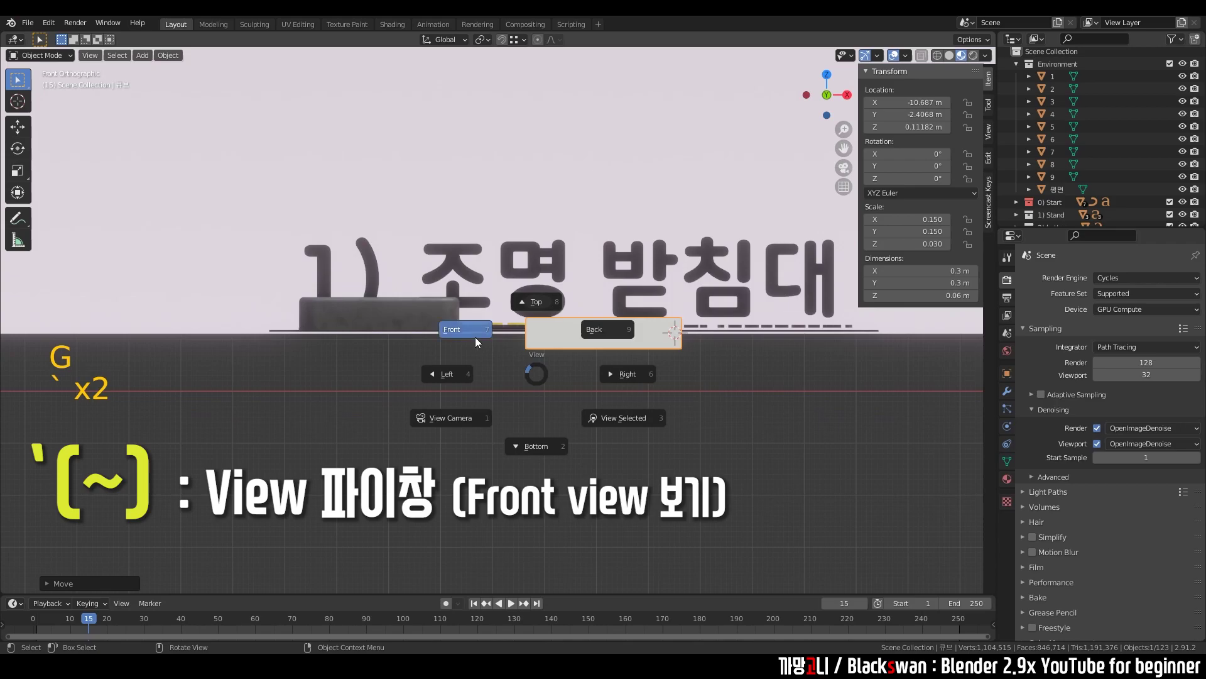
scroll("up", 3)
key("g")
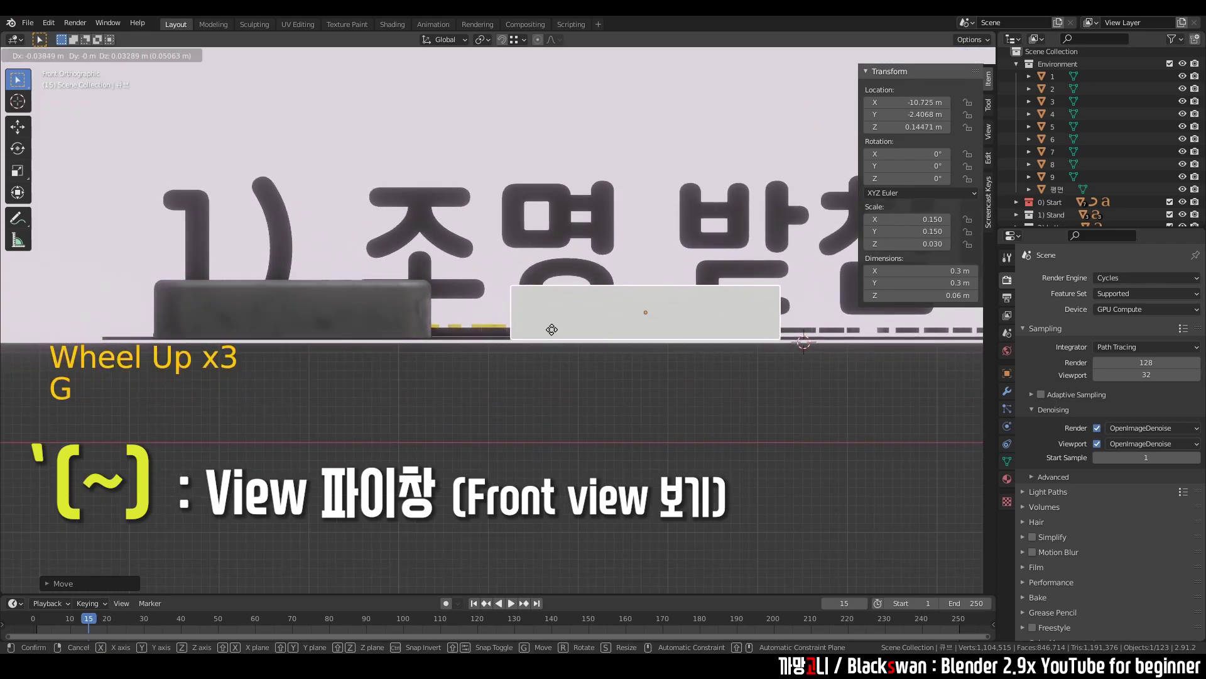
middle_click(555, 349)
scroll("down", 3)
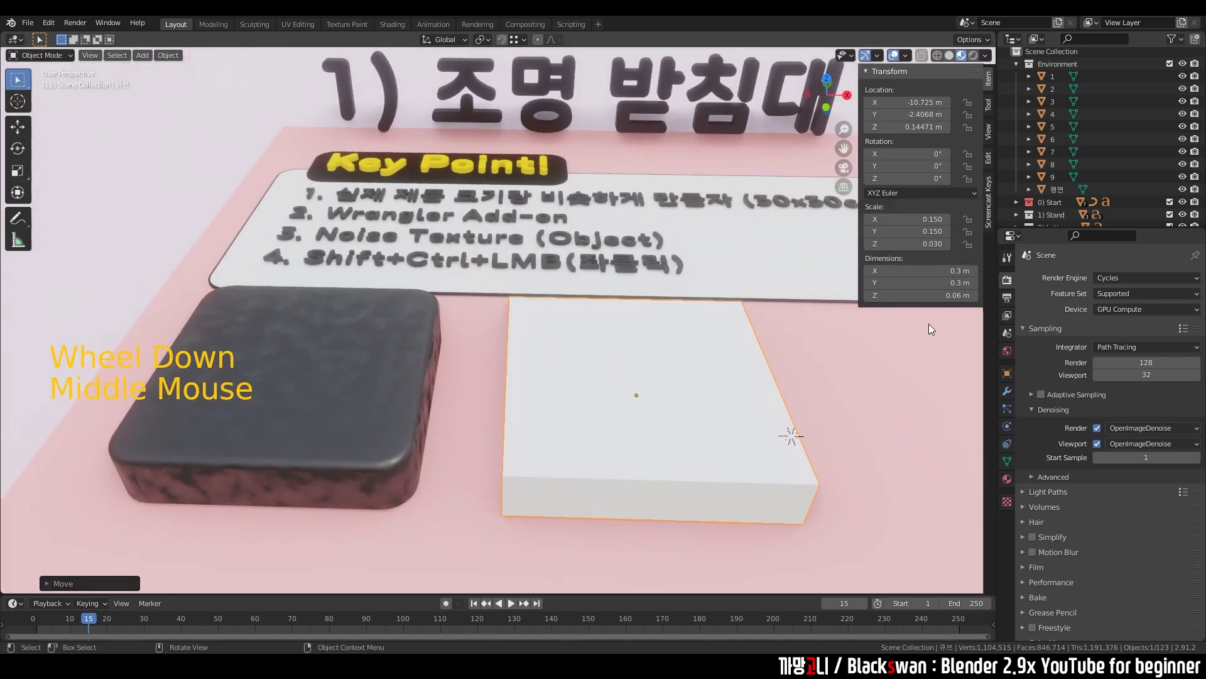
Set the scene's length unit to Centimeters in Scene properties
left_click(1012, 316)
left_click(1012, 336)
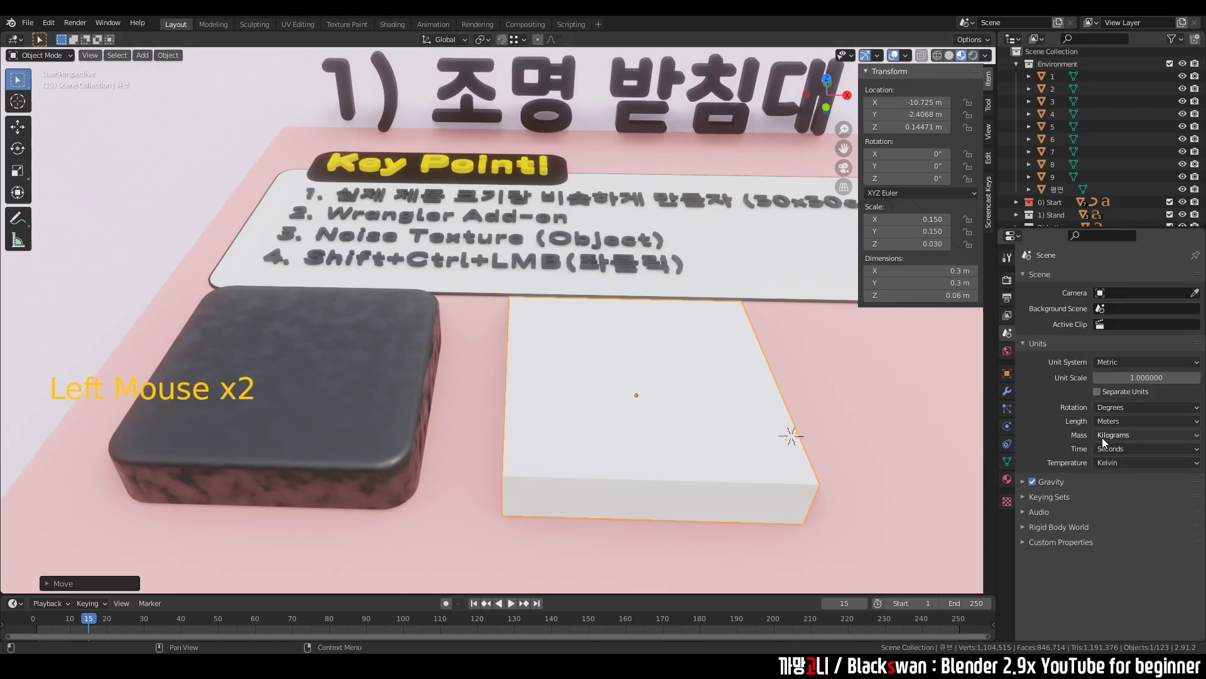
left_click(1117, 430)
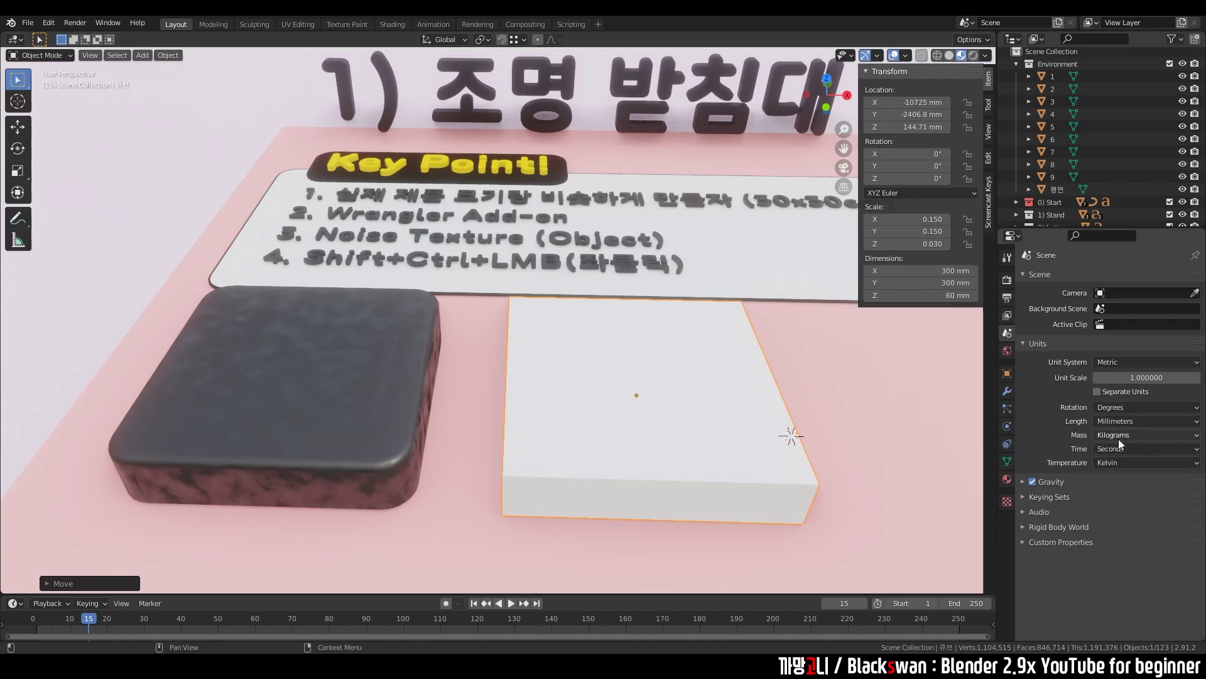
left_click(1122, 443)
left_click(1117, 428)
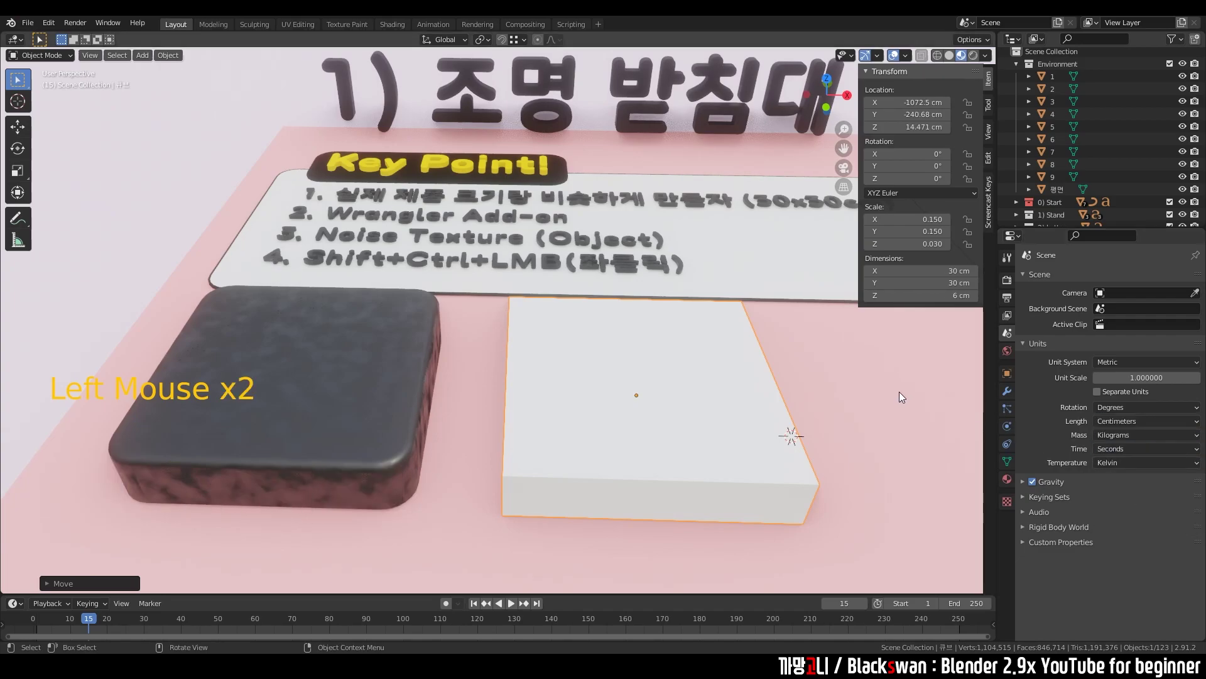
left_click(1009, 283)
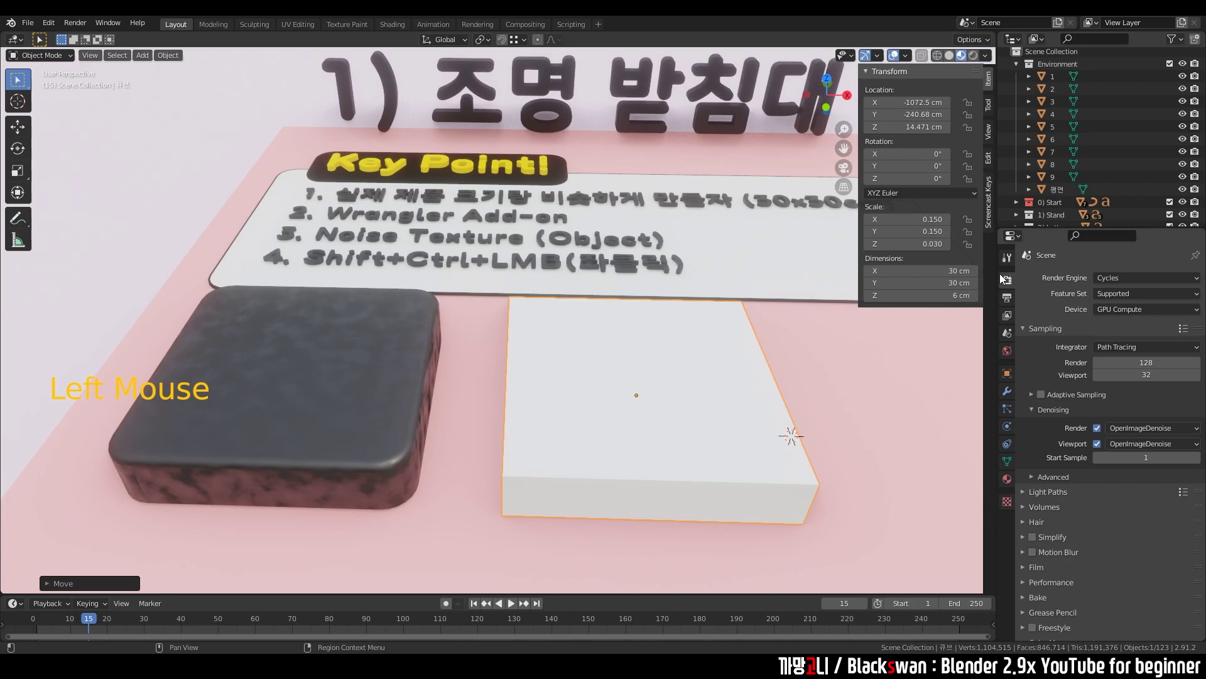
Apply the box's scale so it reads 1 while keeping 30 × 30 × 6 cm
left_click(839, 408)
left_click(764, 419)
scroll("down", 3)
middle_click(710, 423)
key("n")
key("n")
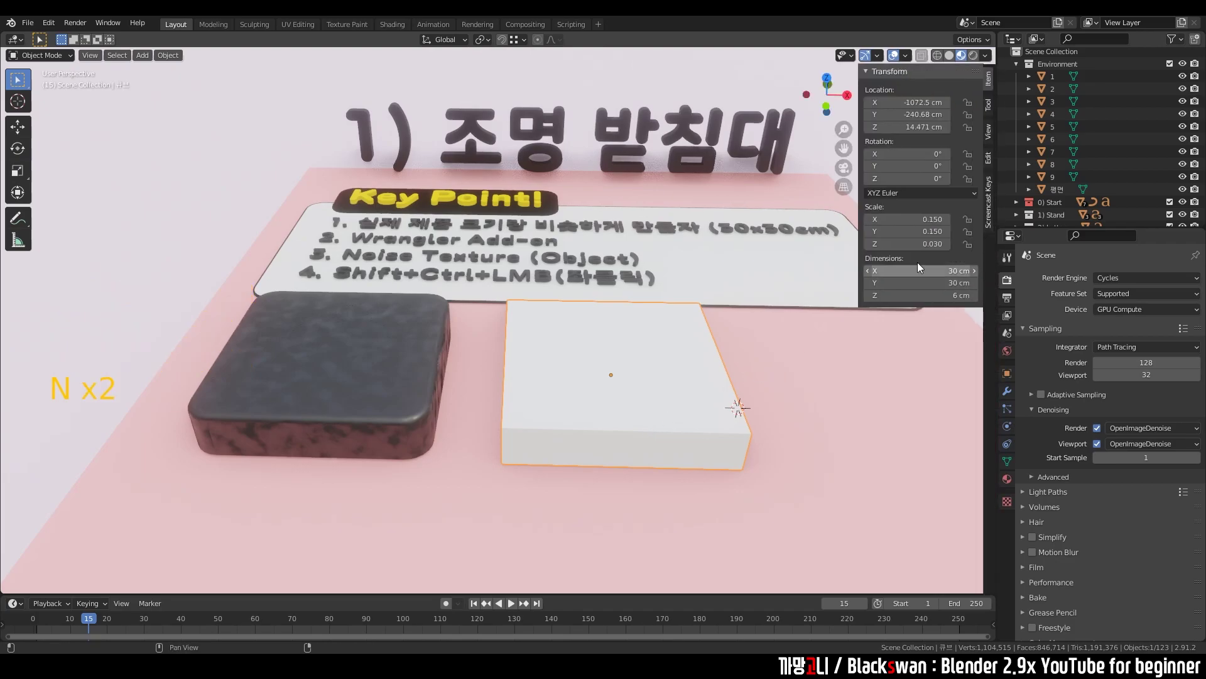
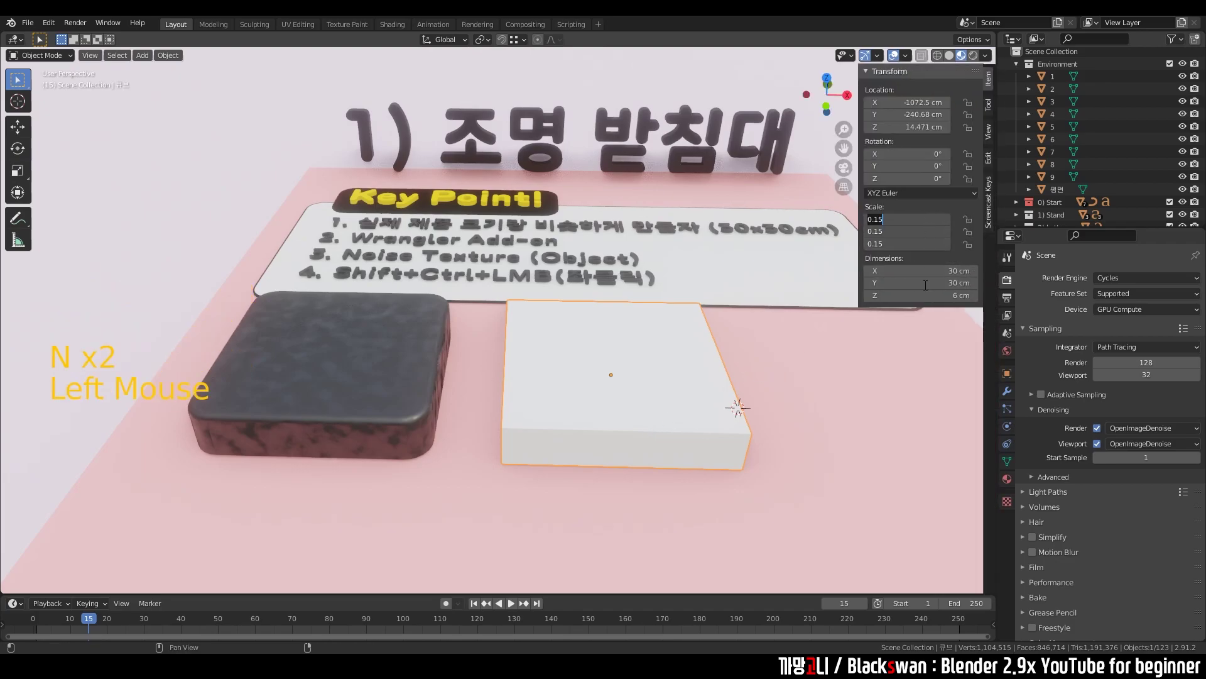
key("ctrl+z")
key("shift+a")
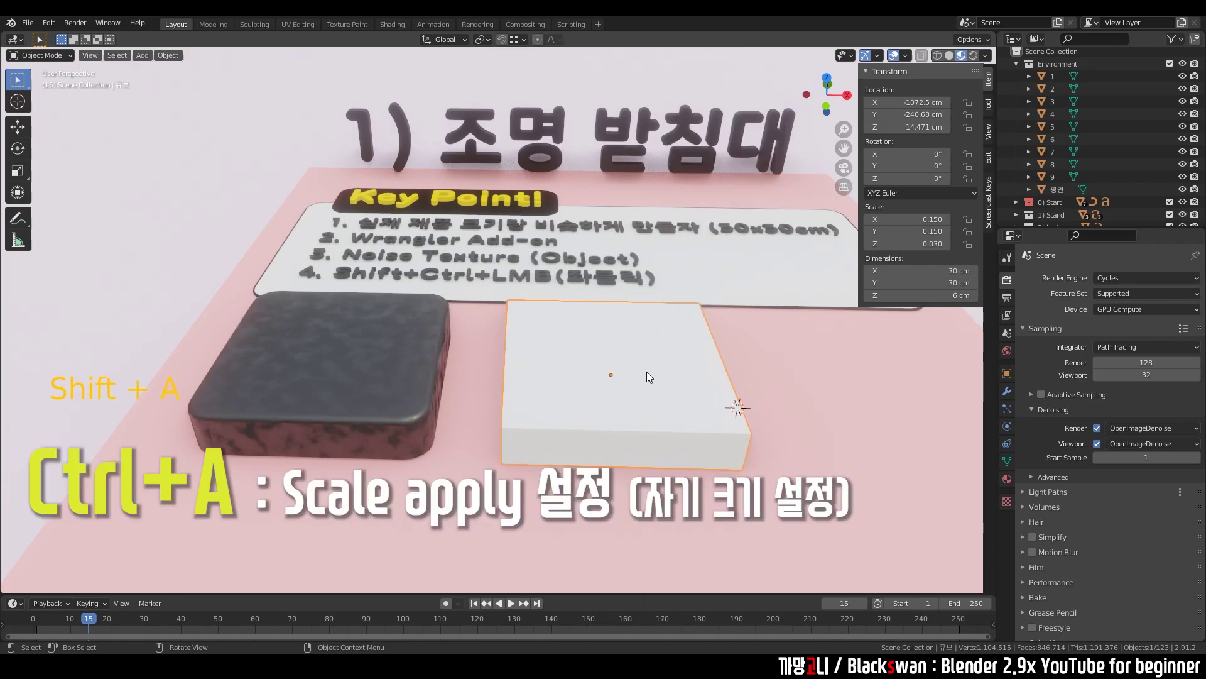
key("ctrl+a")
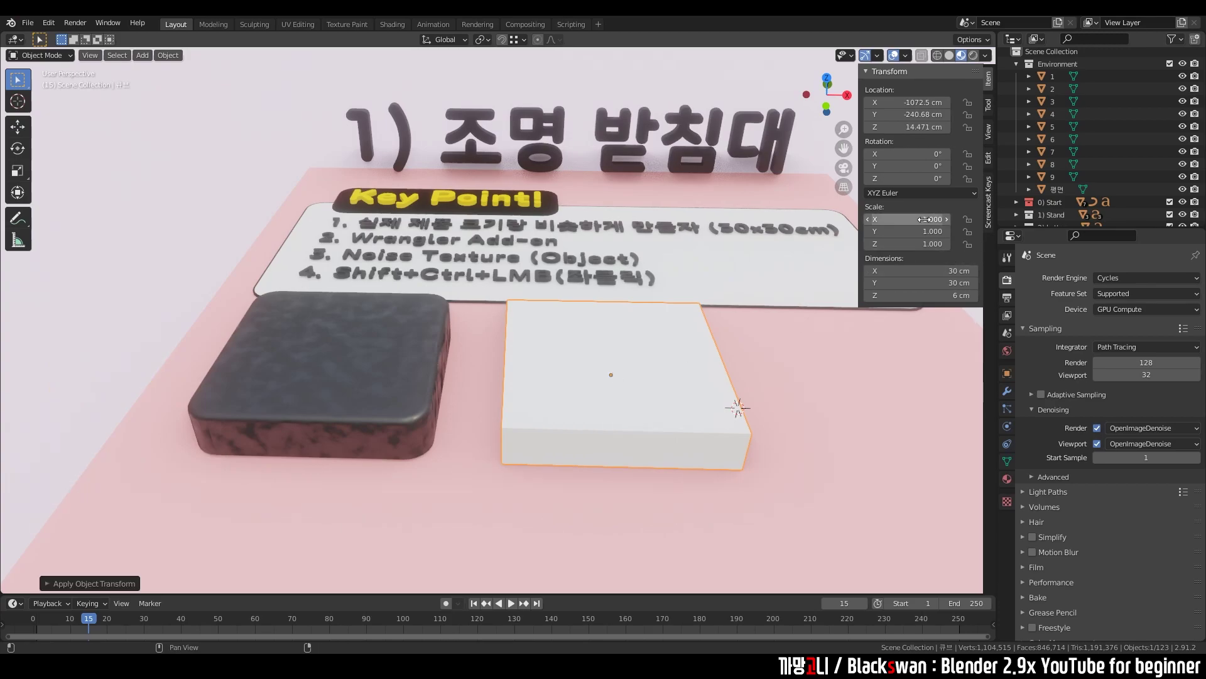
Orbit the scene and briefly inspect the dark rounded box's mesh for reference
left_click(859, 392)
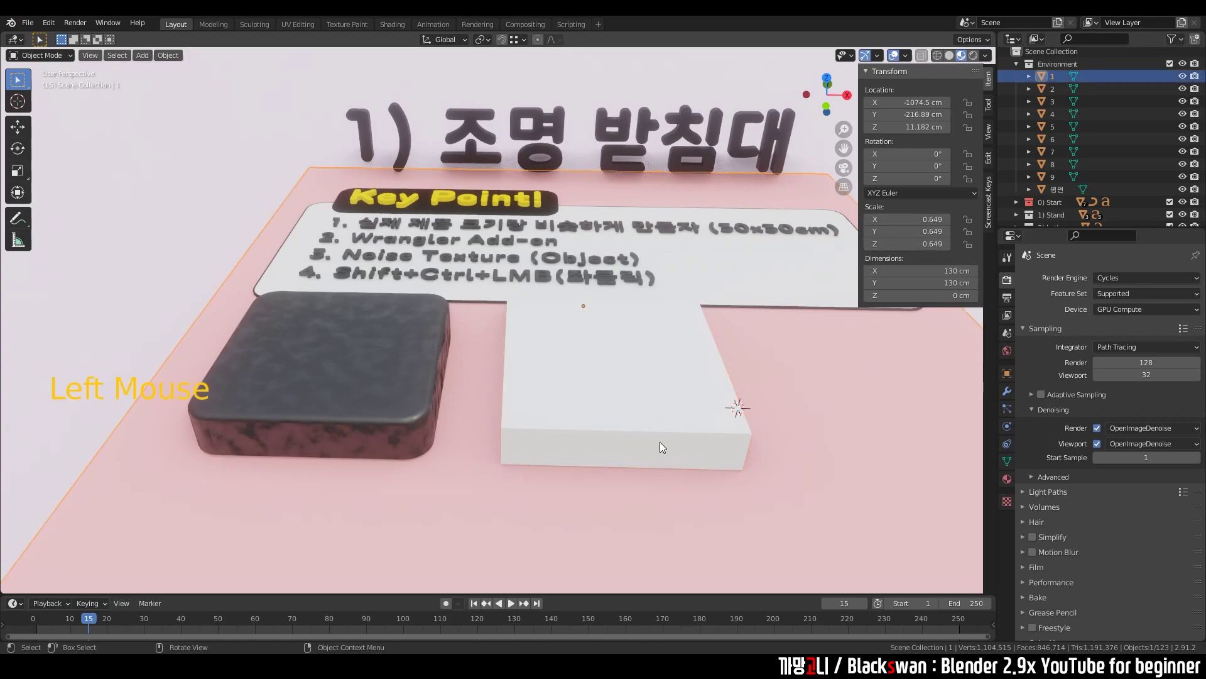
key("n")
middle_click(646, 426)
scroll("up", 3)
middle_click(543, 484)
scroll("up", 3)
middle_click(600, 392)
left_click(502, 303)
key("Tab")
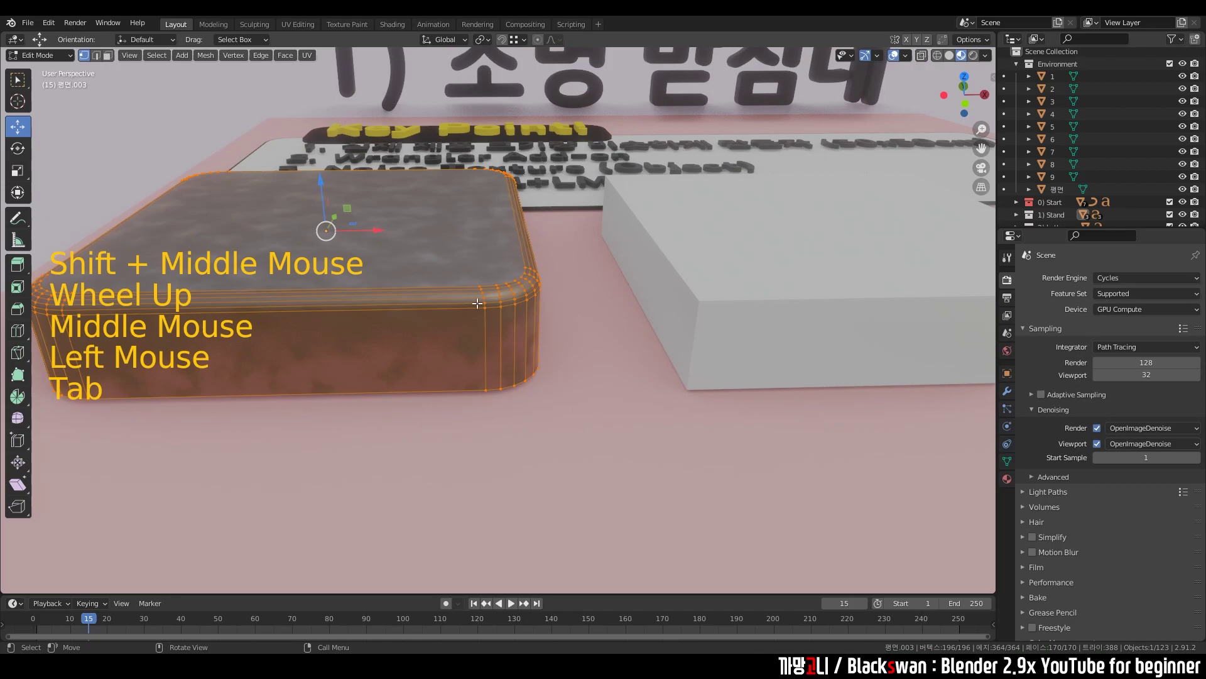
key("Tab")
Select the white box and enter Edit Mode on its mesh
left_click(728, 283)
left_click(429, 293)
key("Tab")
key("Tab")
middle_click(667, 362)
scroll("down", 3)
middle_click(628, 387)
left_click(642, 358)
left_click(623, 340)
left_click(578, 344)
key("Tab")
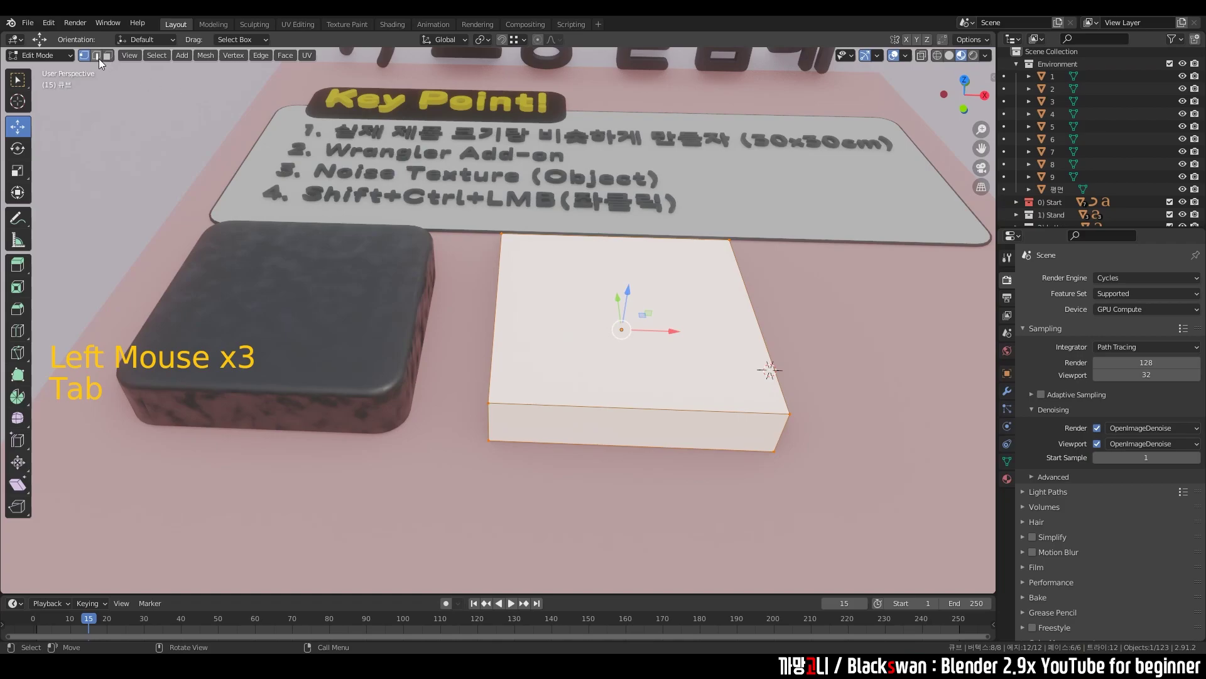
Select all geometry and bevel the box's edges about 1.1 cm wide with two segments
left_click(98, 59)
middle_click(558, 309)
left_click(844, 244)
key("a")
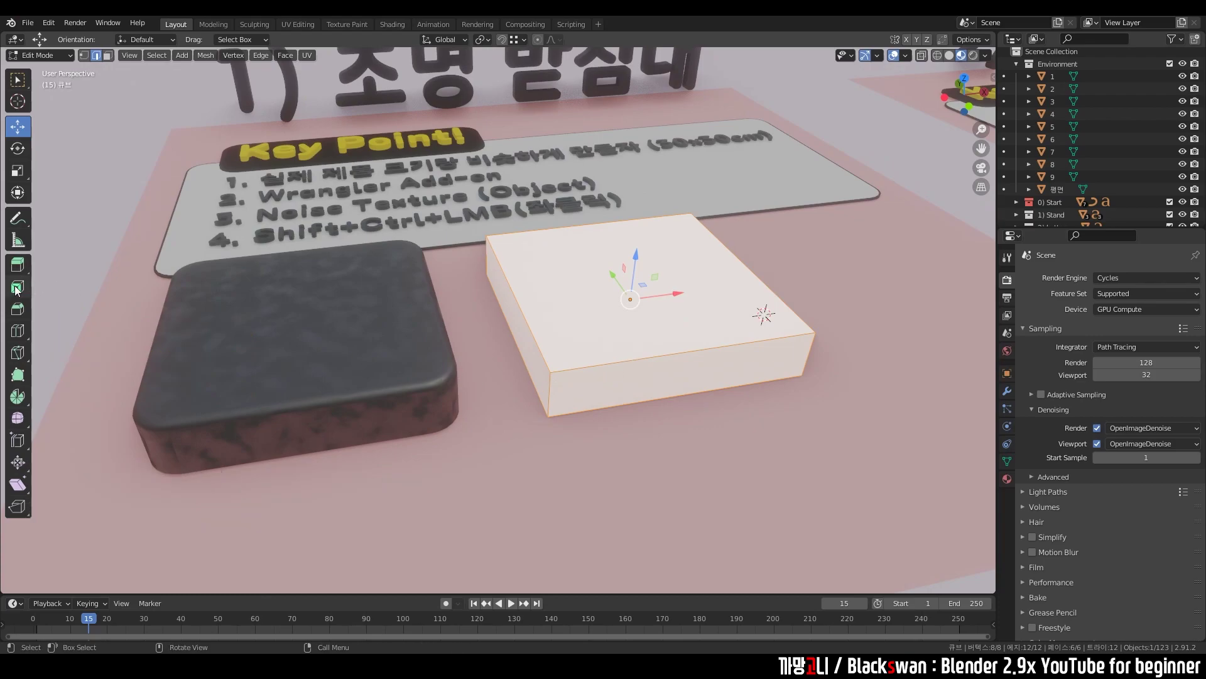
left_click(19, 313)
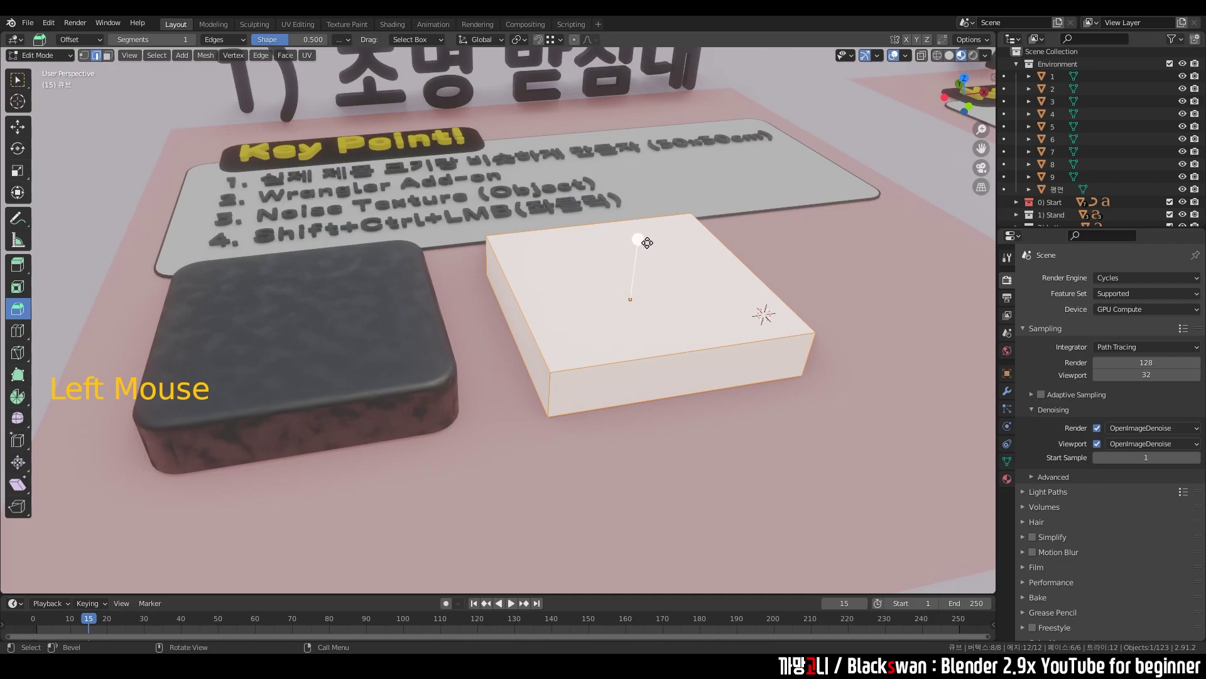
left_click(645, 239)
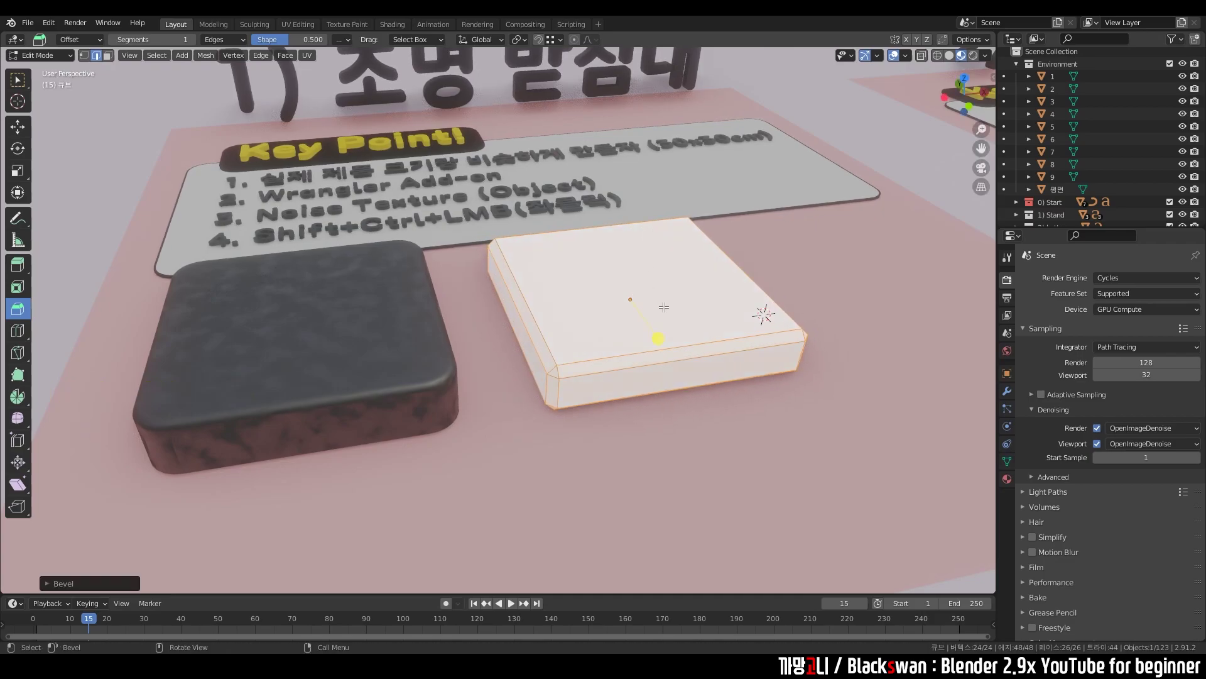
key("ctrl+z")
key("ctrl+b")
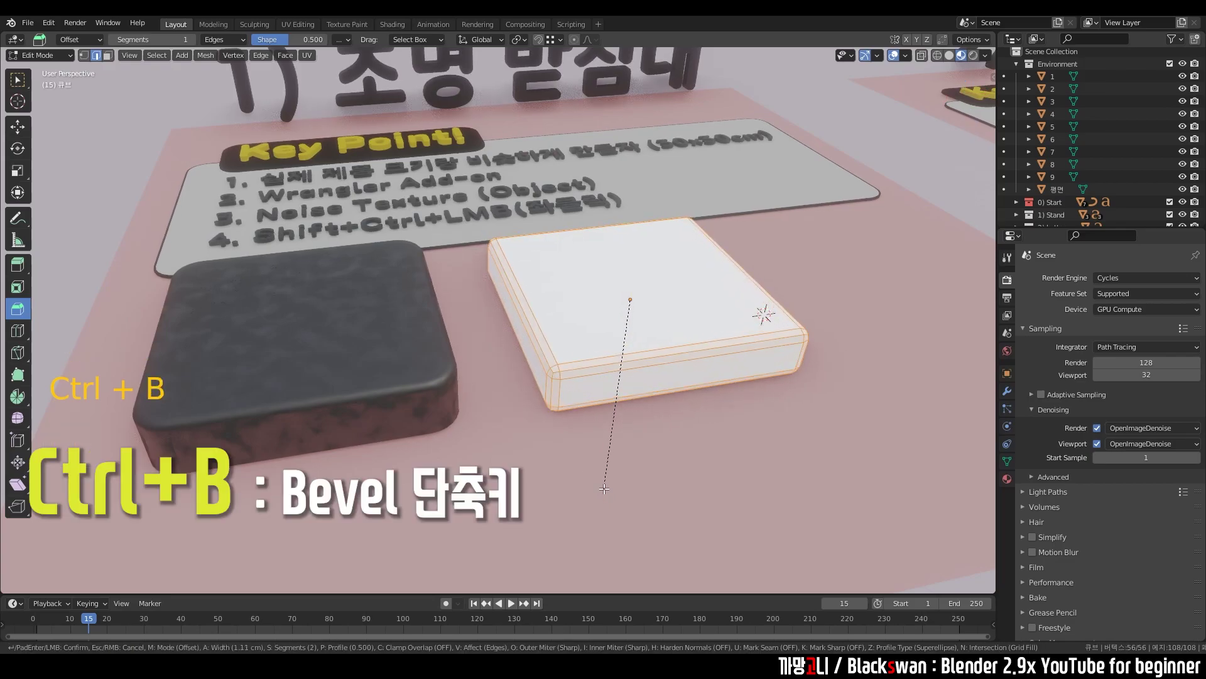
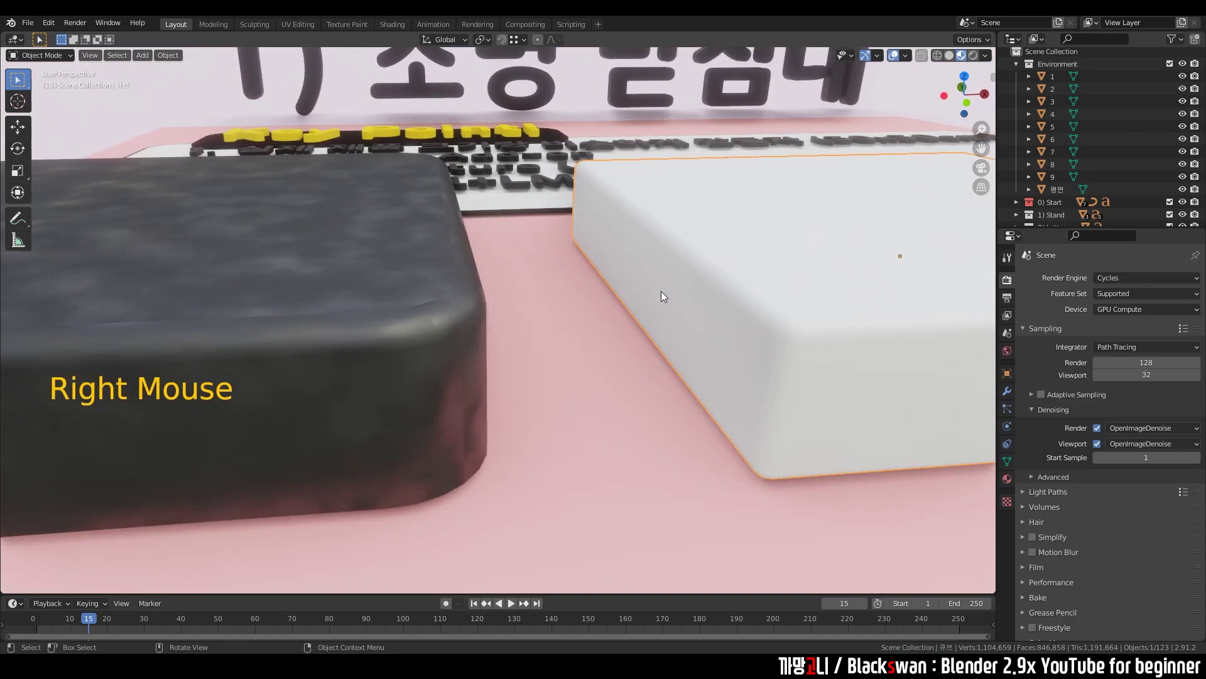
Orbit and look straight down to check the beveled box's rounded edges
middle_click(747, 309)
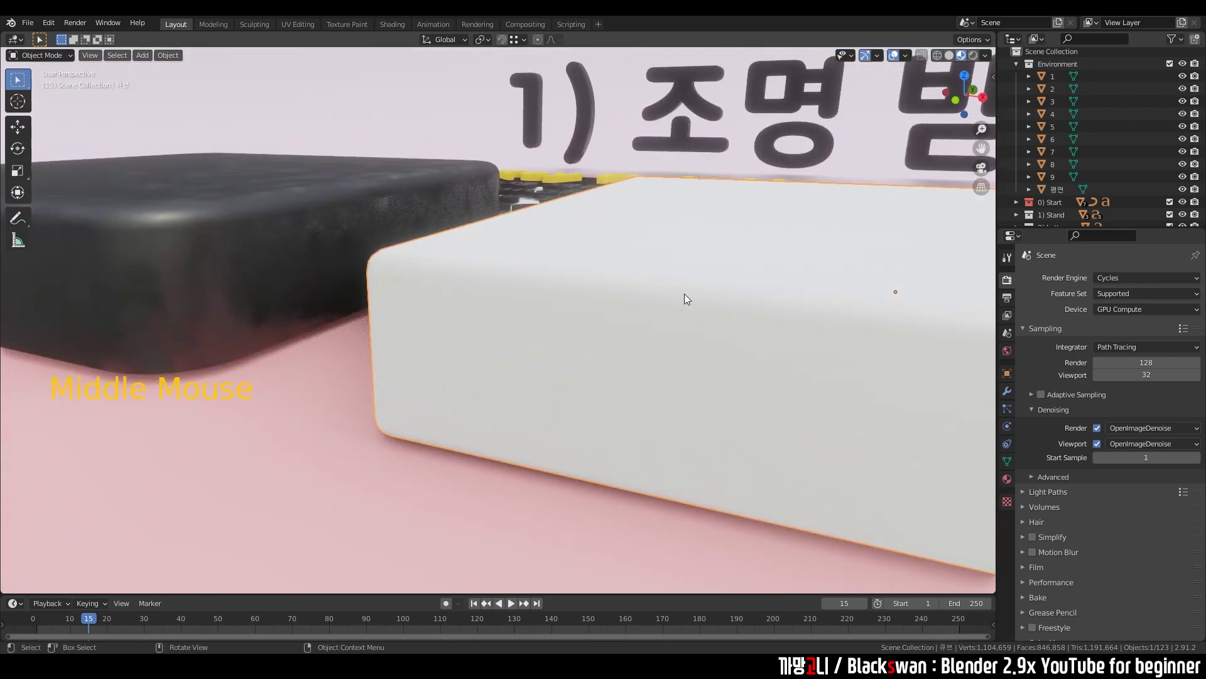
middle_click(697, 303)
scroll("down", 3)
middle_click(706, 322)
key("`")
middle_click(559, 222)
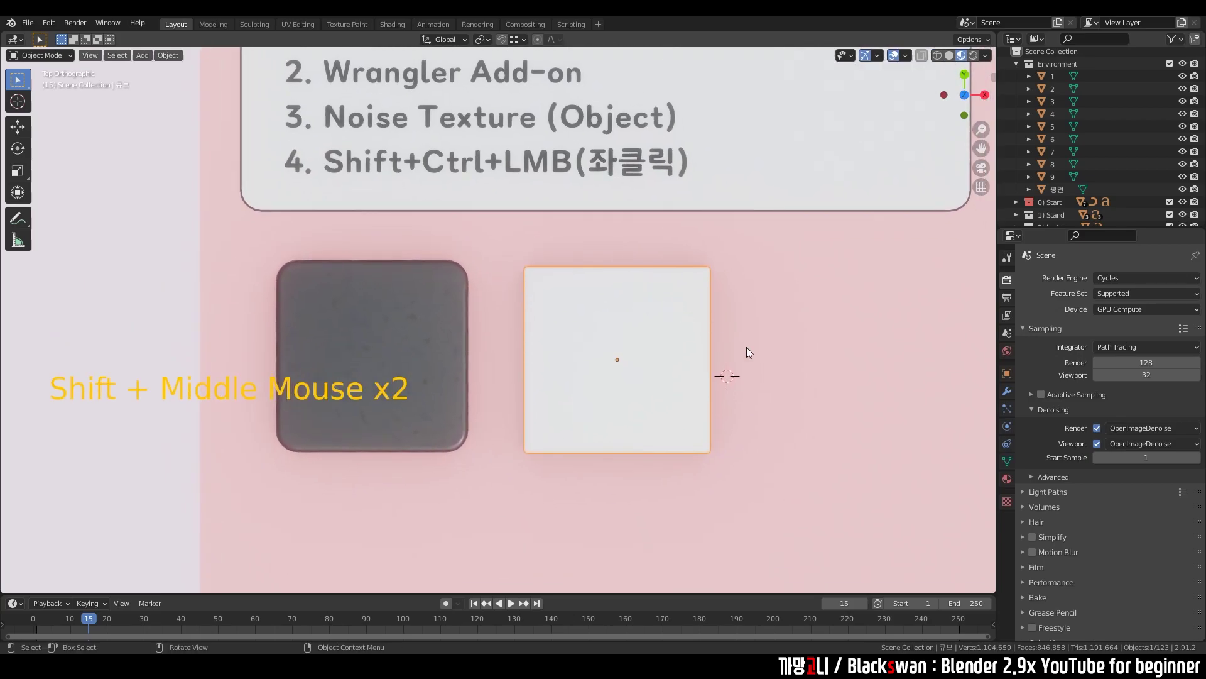
scroll("up", 3)
Try a new material on the box, undo it, and select the plain white box with no material
left_click(1009, 485)
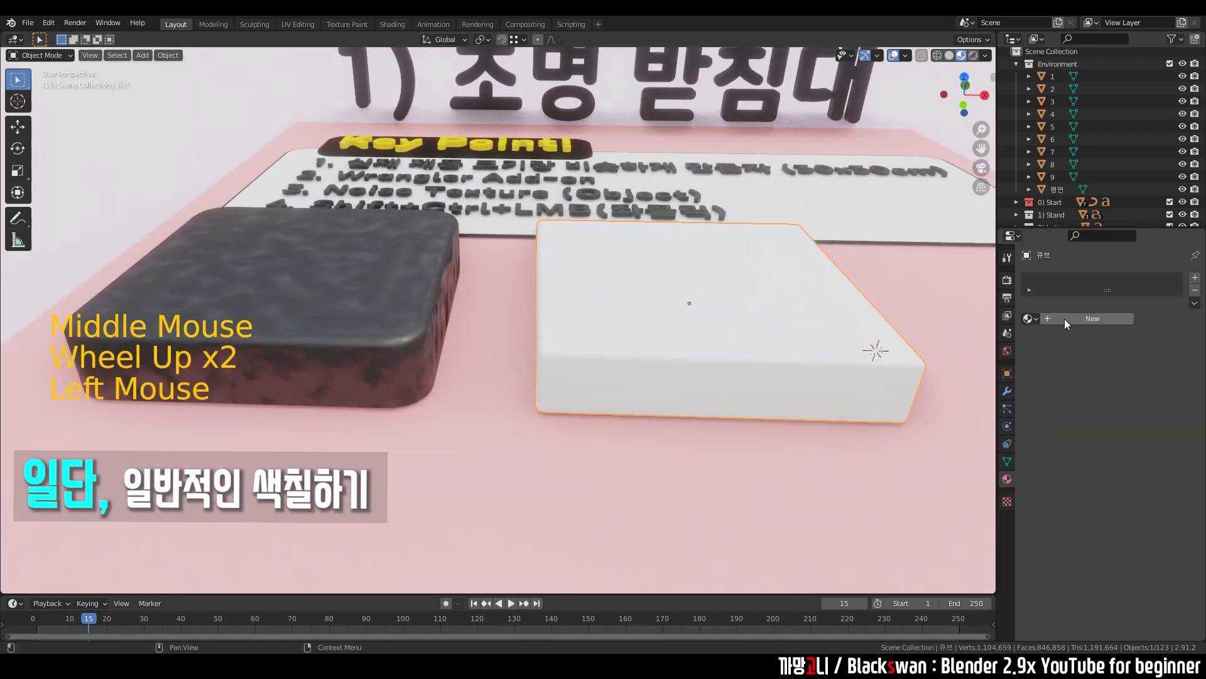
left_click(1067, 324)
left_click(1122, 433)
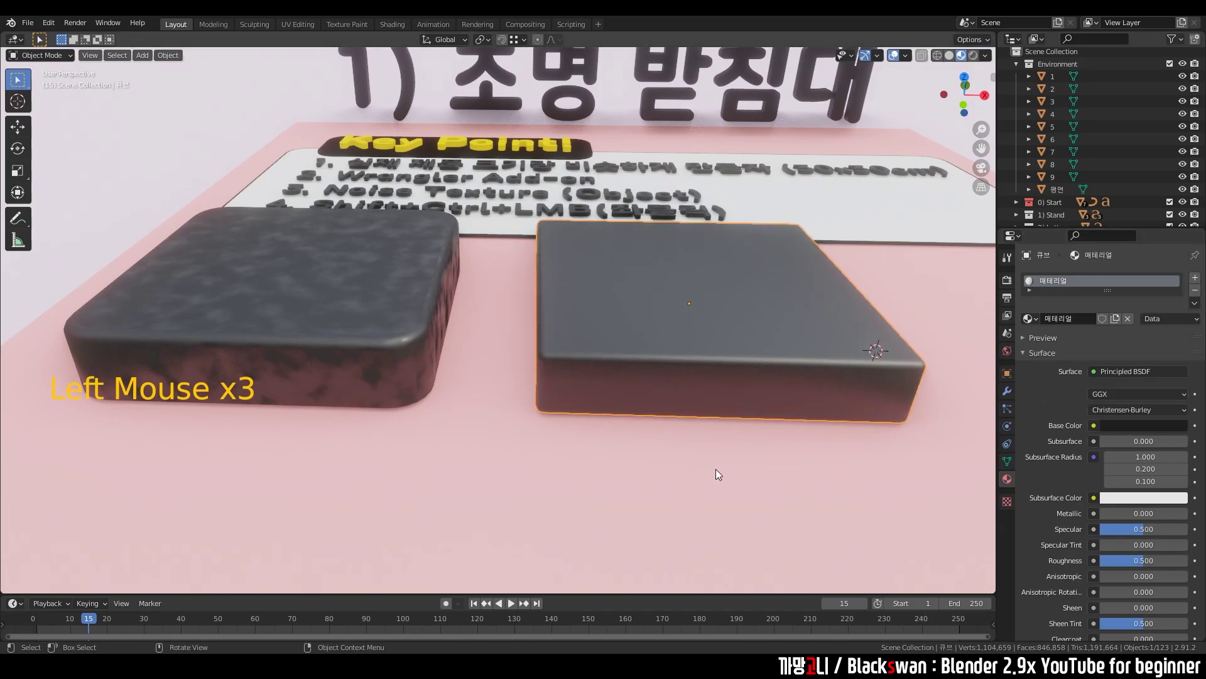
left_click(718, 476)
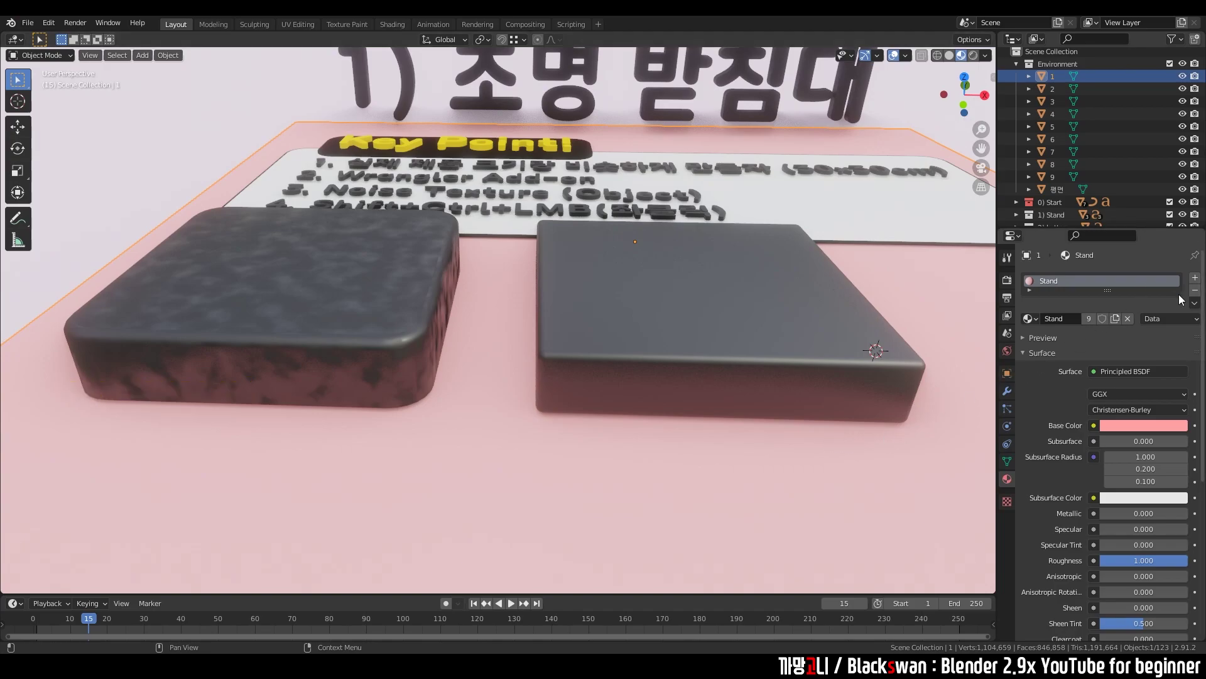
left_click(1197, 298)
key("ctrl+z")
left_click(766, 463)
left_click(751, 377)
left_click(1200, 297)
left_click(630, 480)
middle_click(624, 400)
left_click(654, 331)
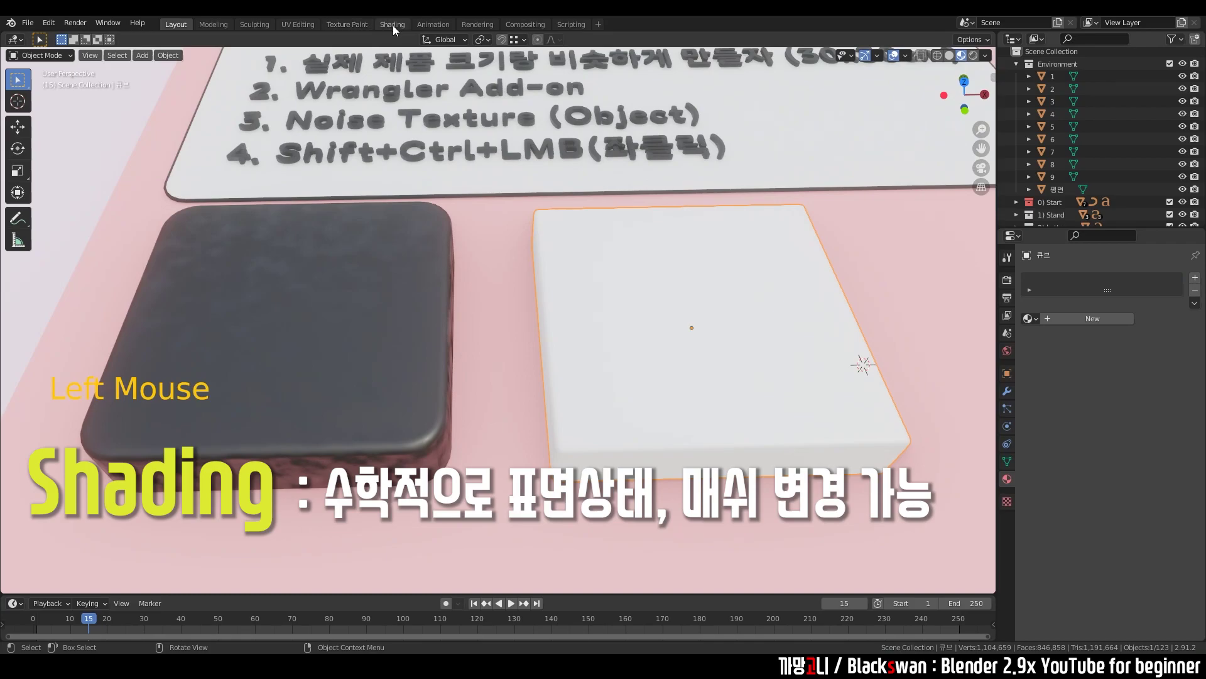
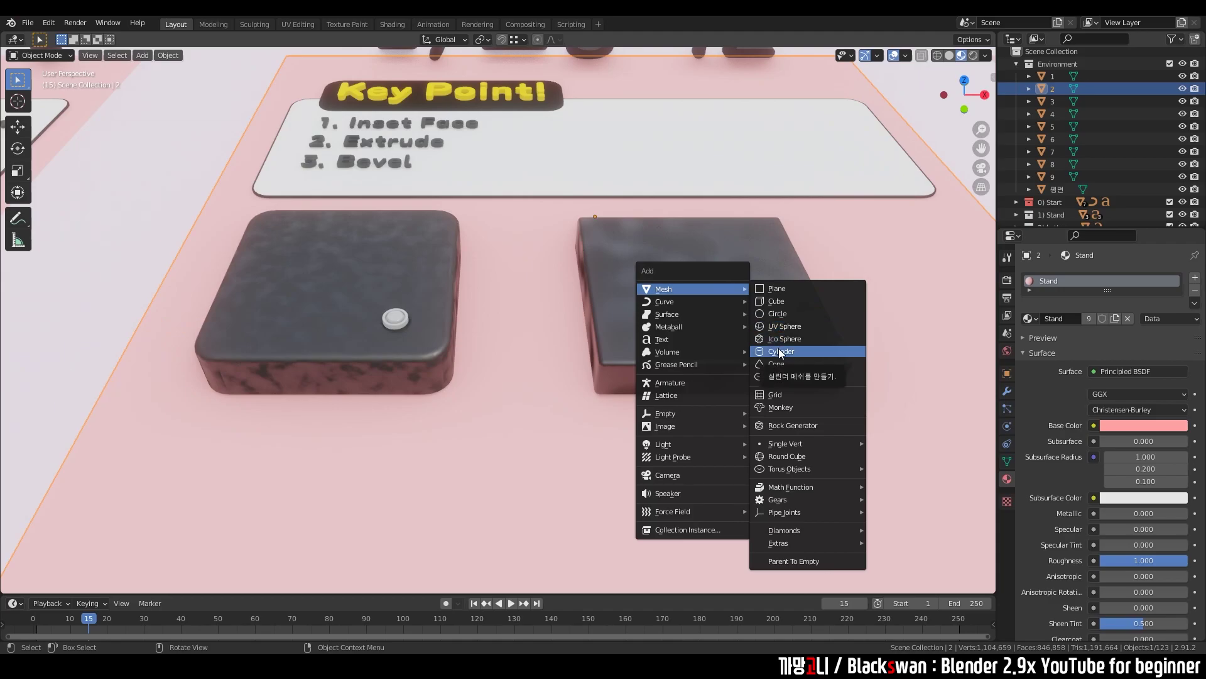
Shrink the new cylinder to about 3 cm and frame it from top view
scroll("down", 3)
key("s")
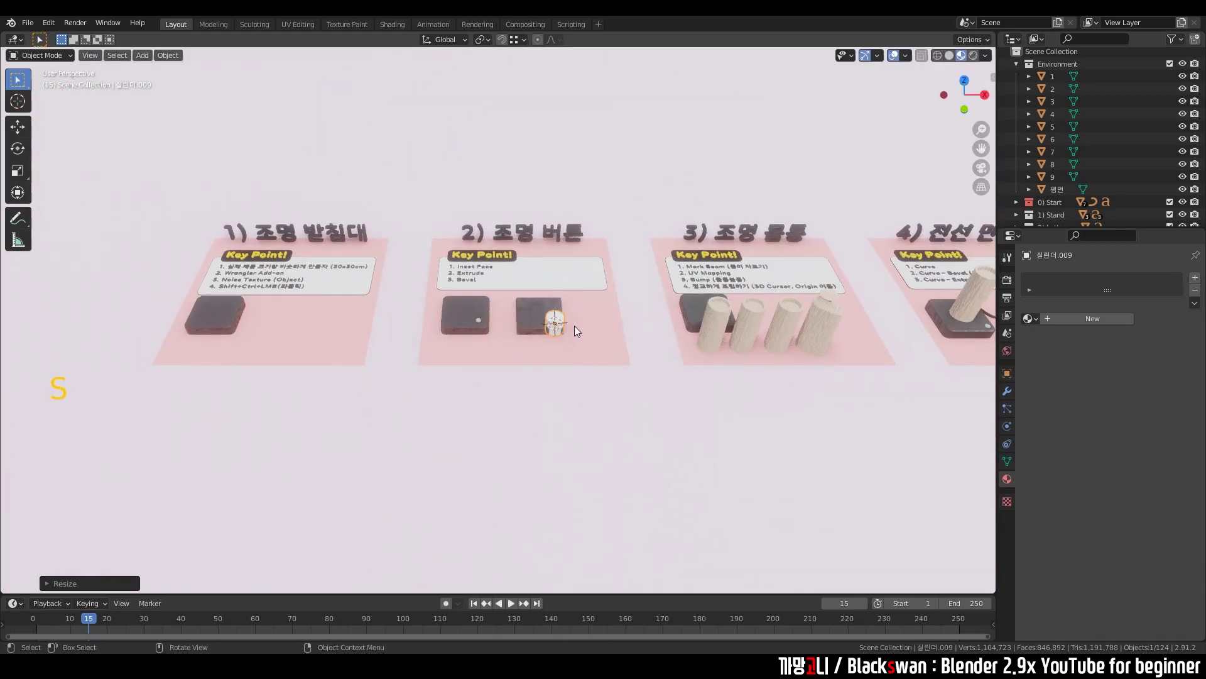
key("KP_Decimal")
scroll("down", 3)
key("`")
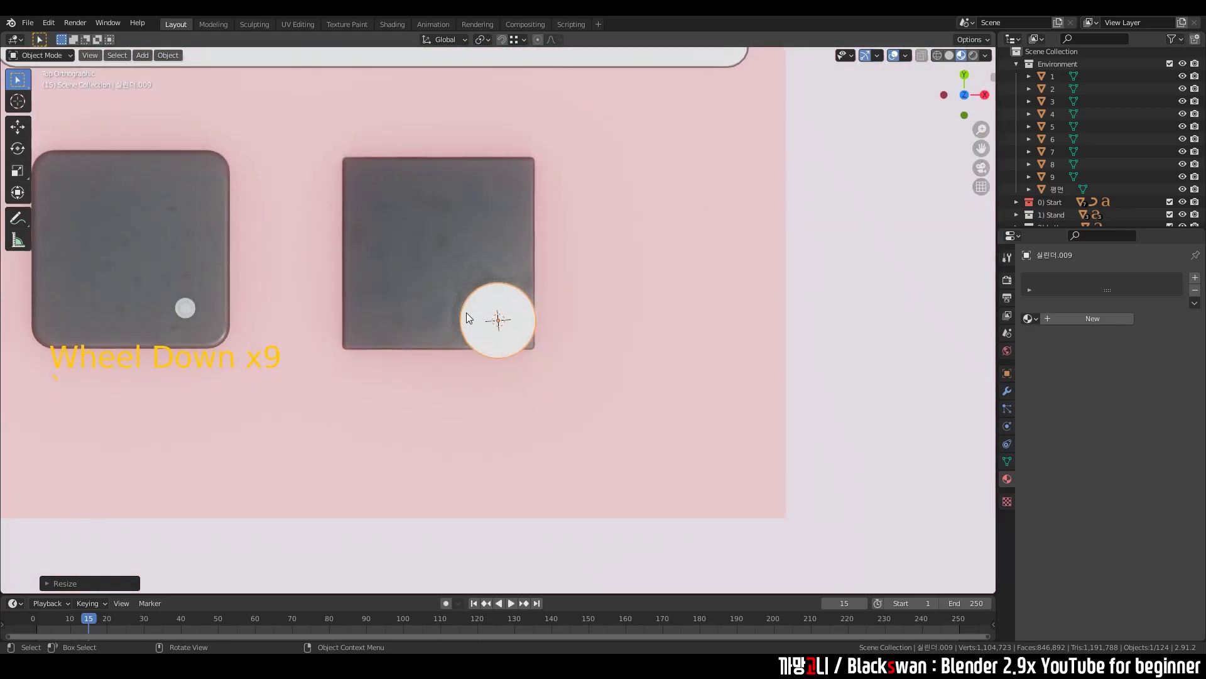
Move and scale the cylinder to sit near a corner of the dark box base
middle_click(480, 333)
key("s")
key("g")
key("s")
scroll("up", 3)
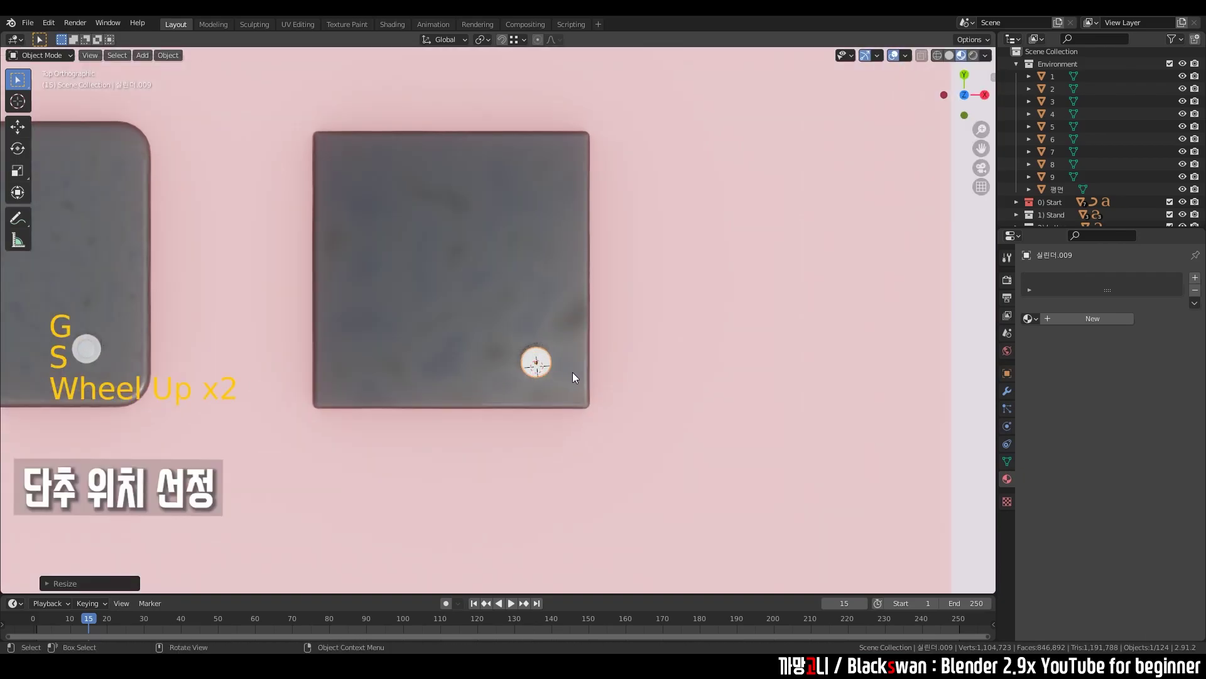
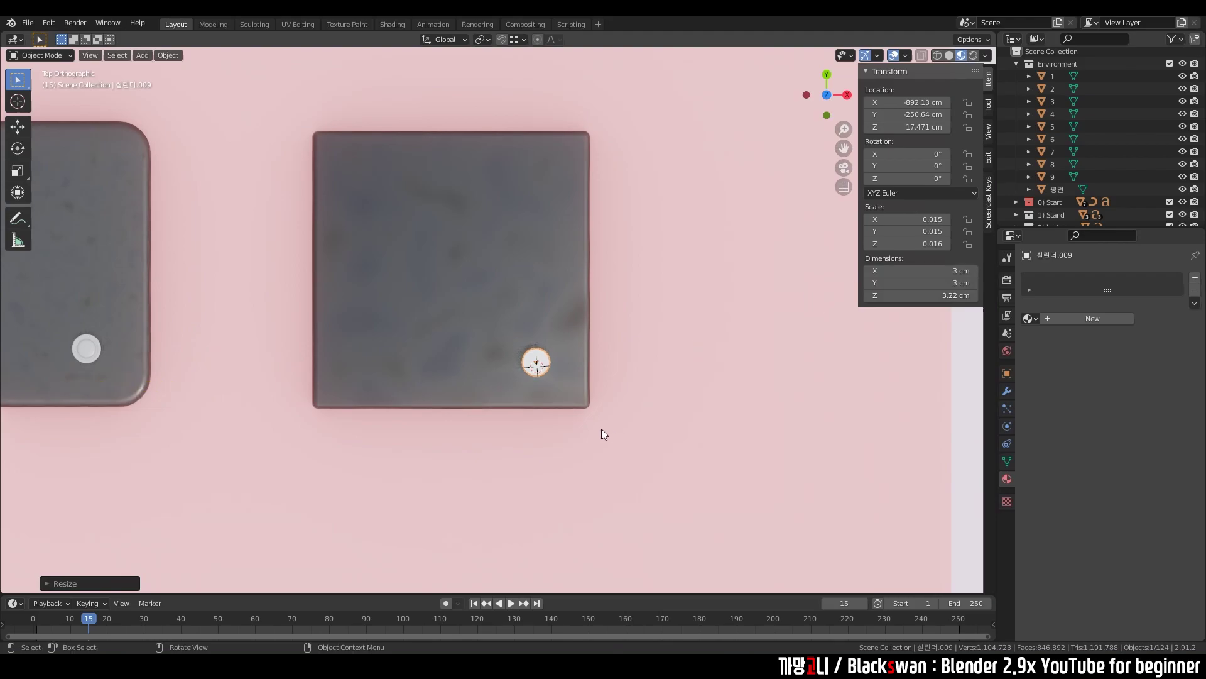
Raise the cylinder so it sits on top of the box and focus the view on it
middle_click(586, 410)
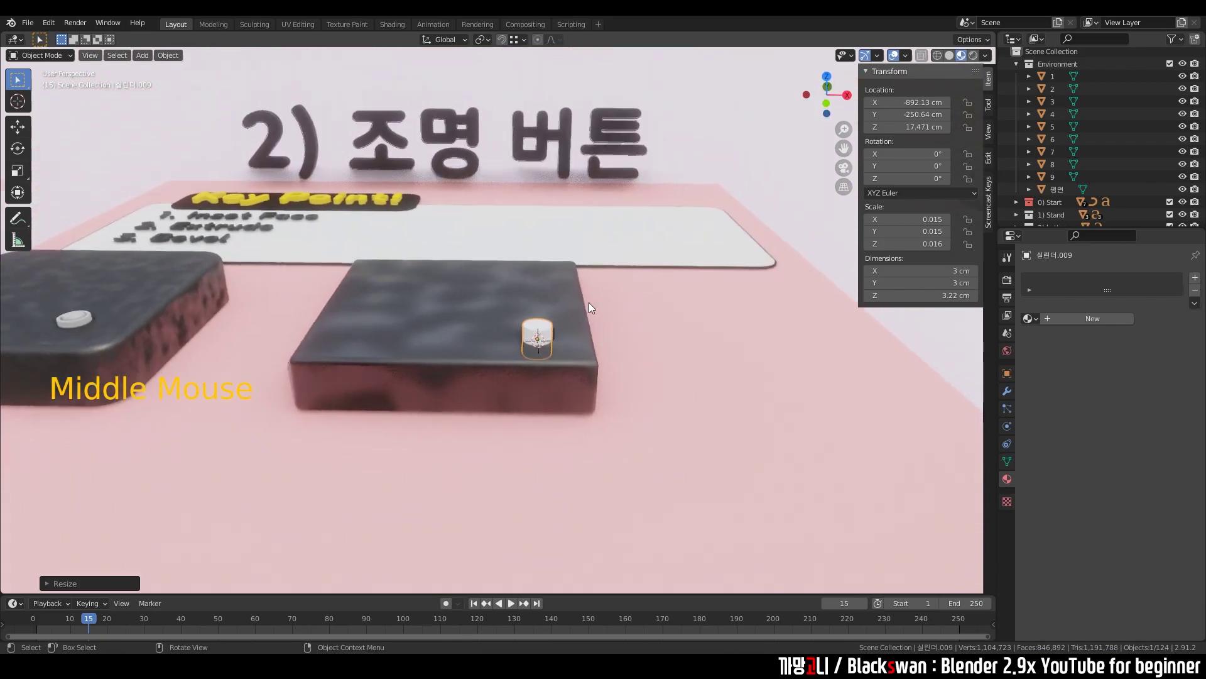
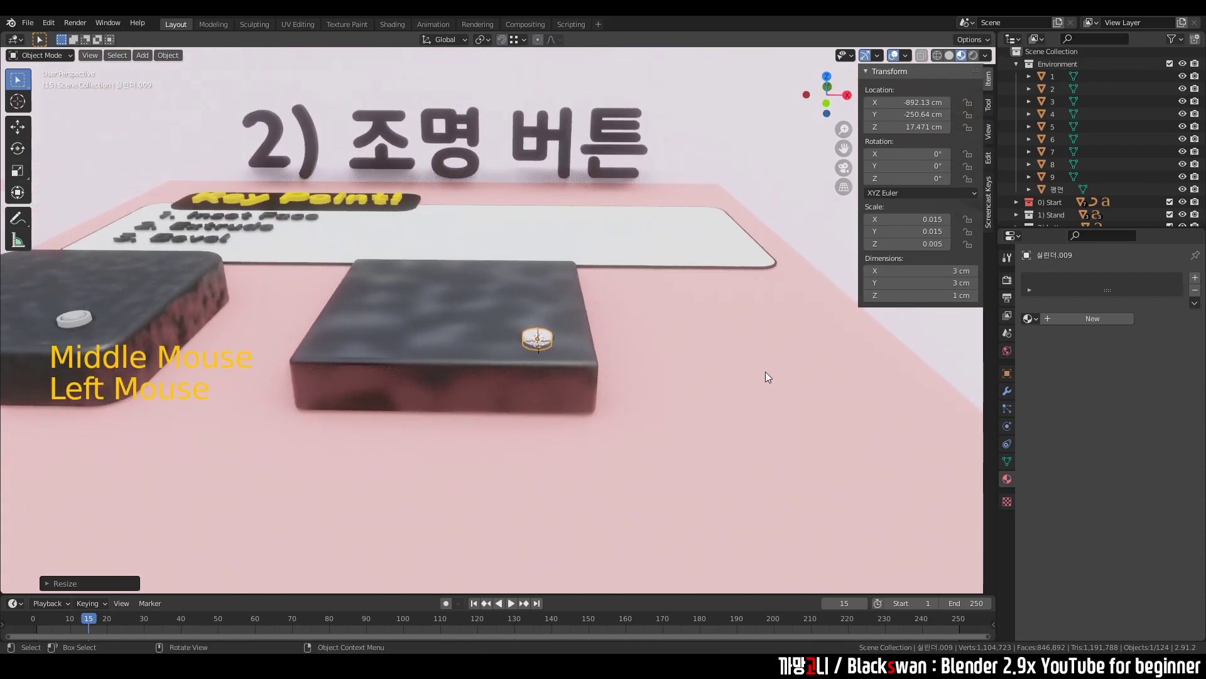
scroll("up", 3)
middle_click(722, 394)
key("g")
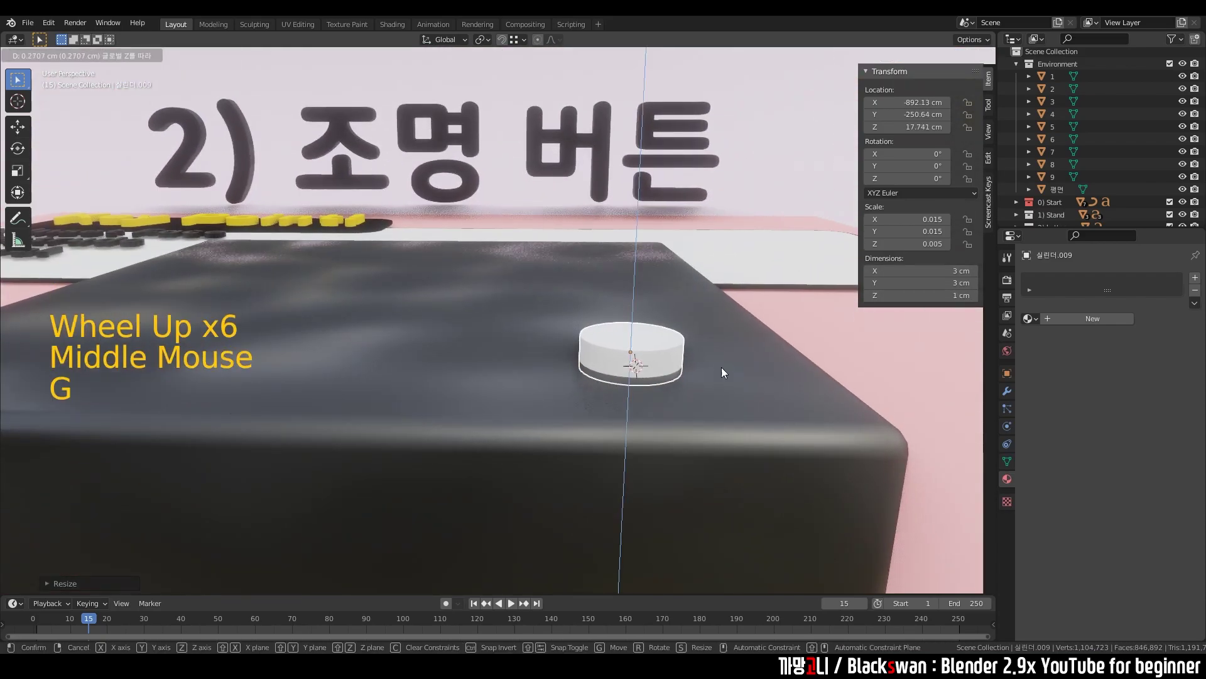
scroll("down", 3)
middle_click(521, 372)
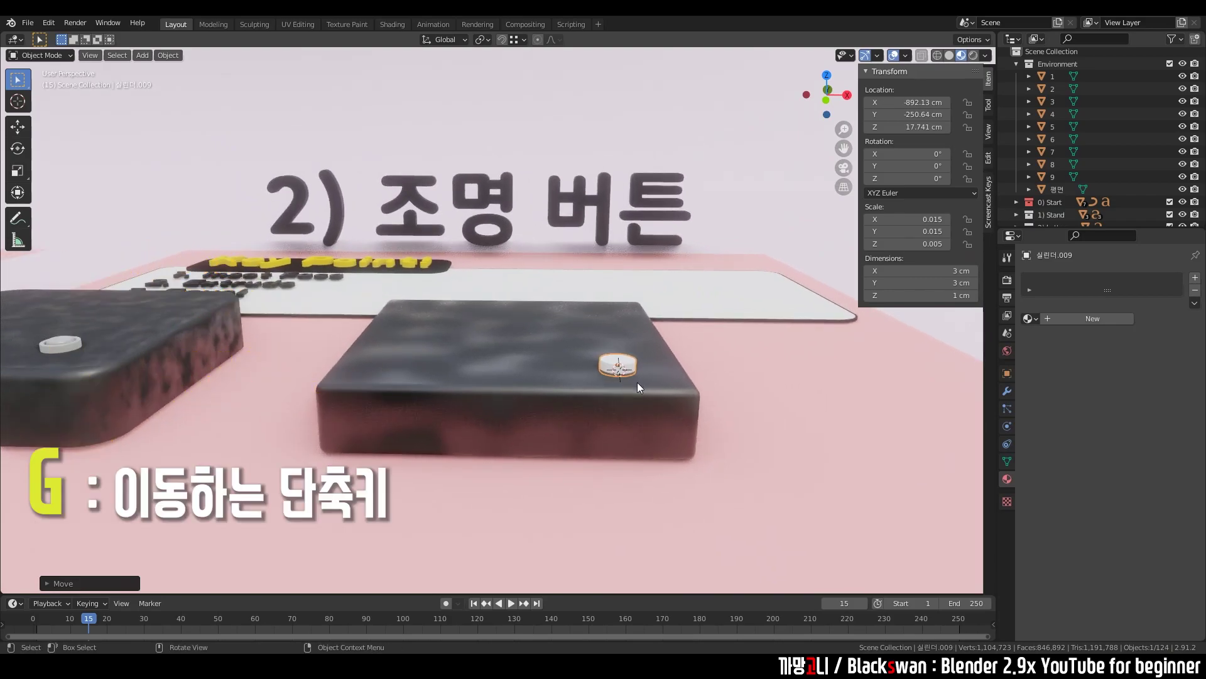
middle_click(641, 397)
scroll("up", 3)
key("KP_Decimal")
scroll("down", 3)
middle_click(597, 365)
In Edit Mode, inset the cylinder's top face and extrude the inner face up as a button
key("Tab")
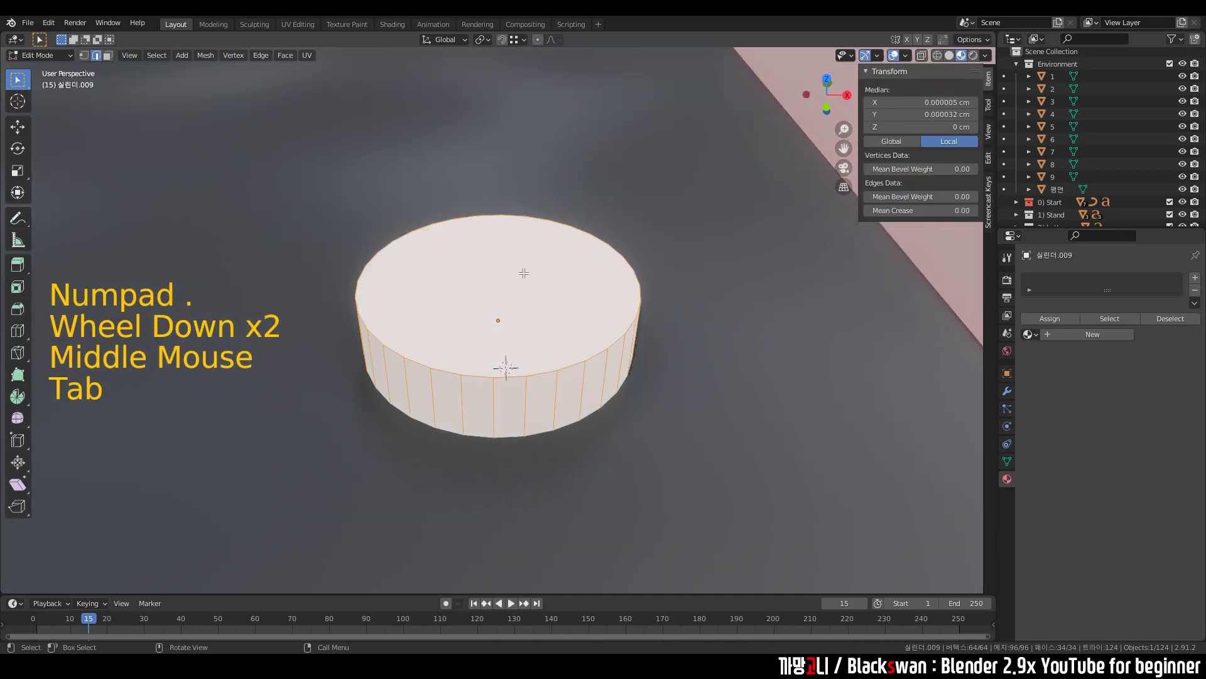
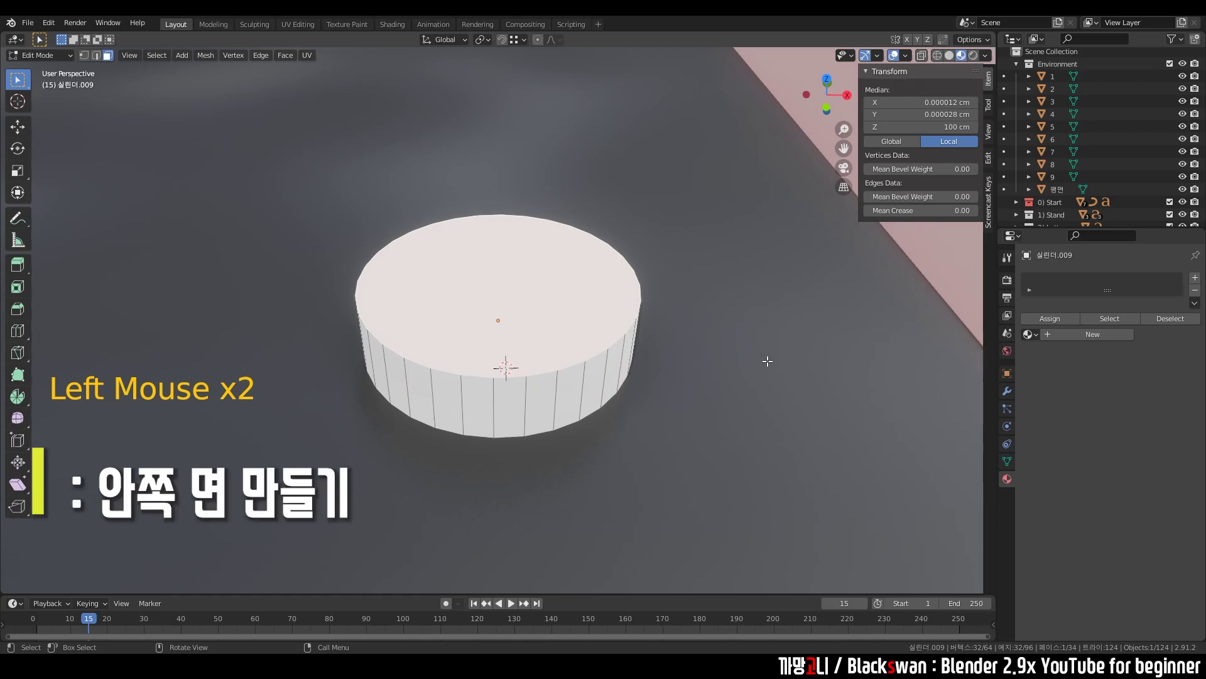
key("i")
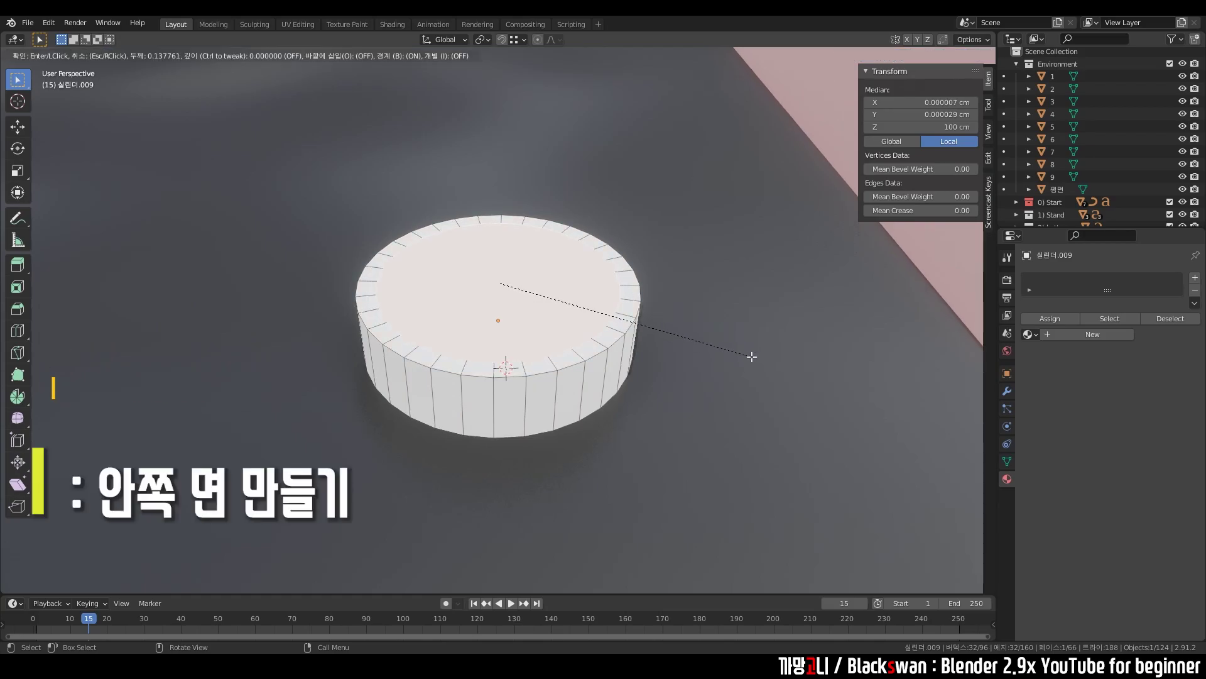
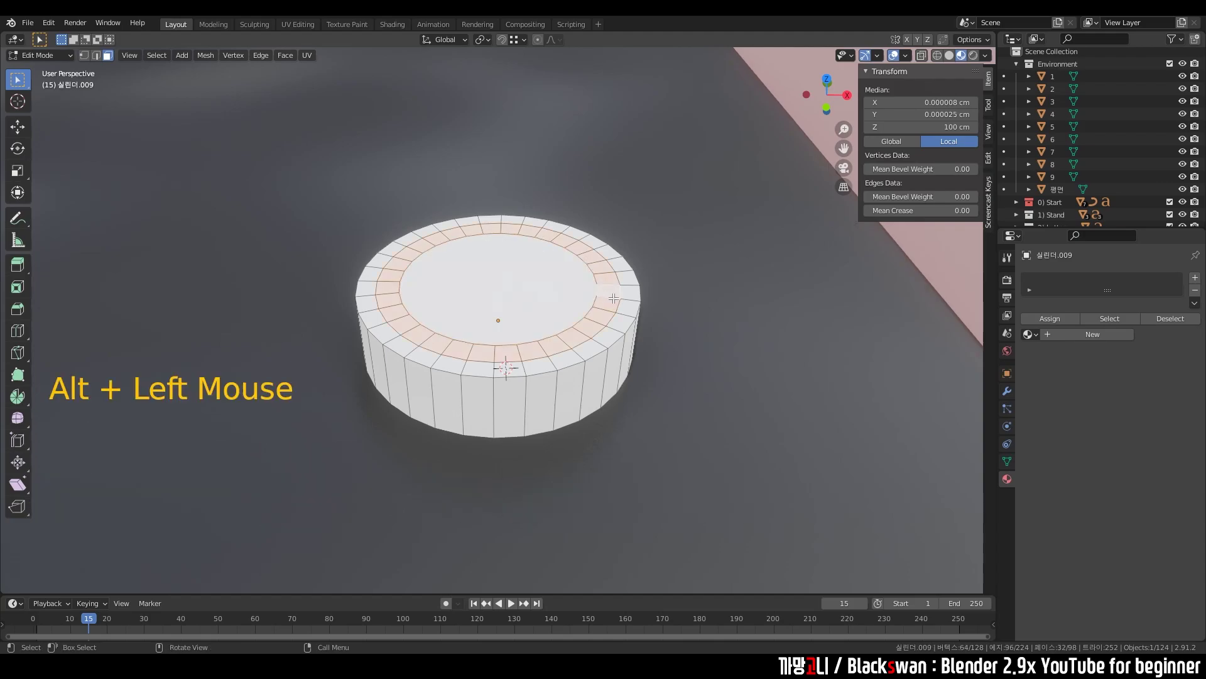
key("e")
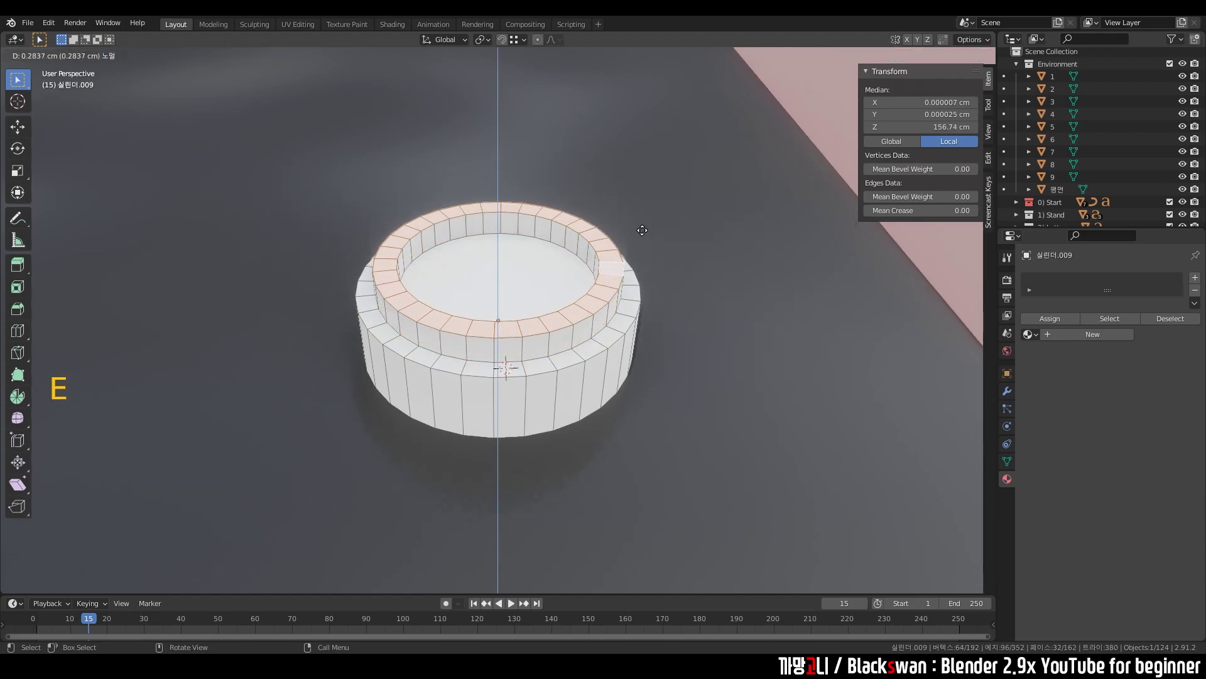
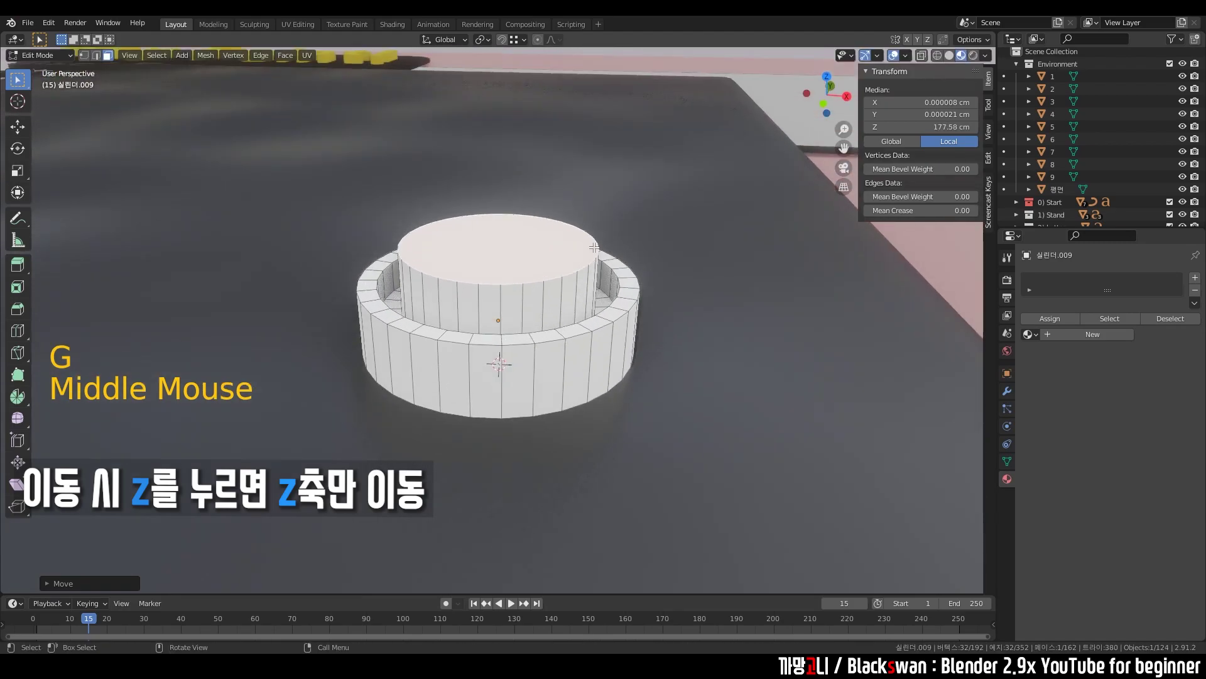
Apply the button cylinder's scale with Ctrl+A so it reads 1 on every axis
key("ctrl+a")
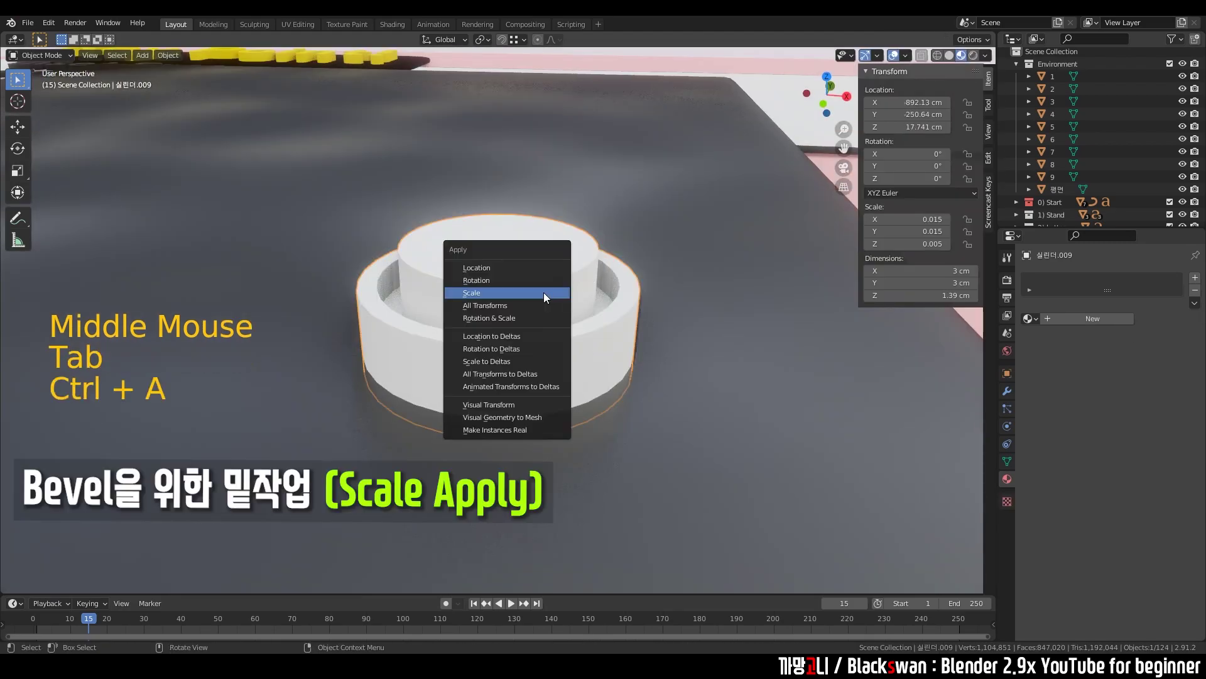
key("ctrl+a")
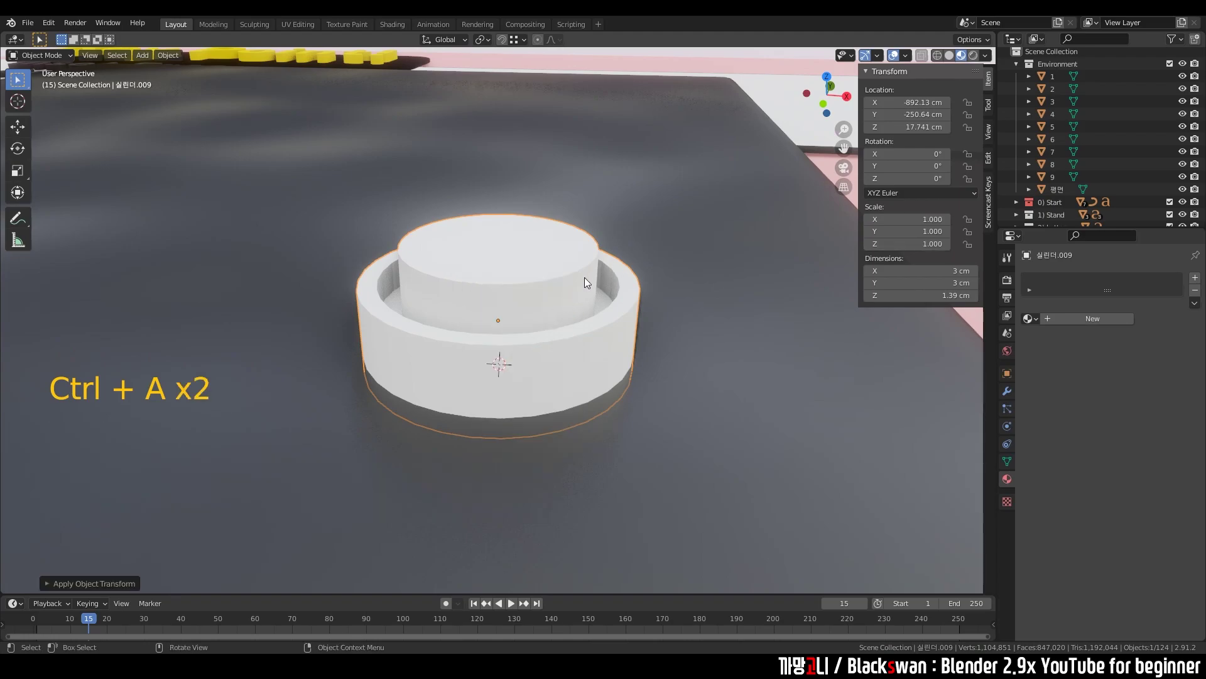
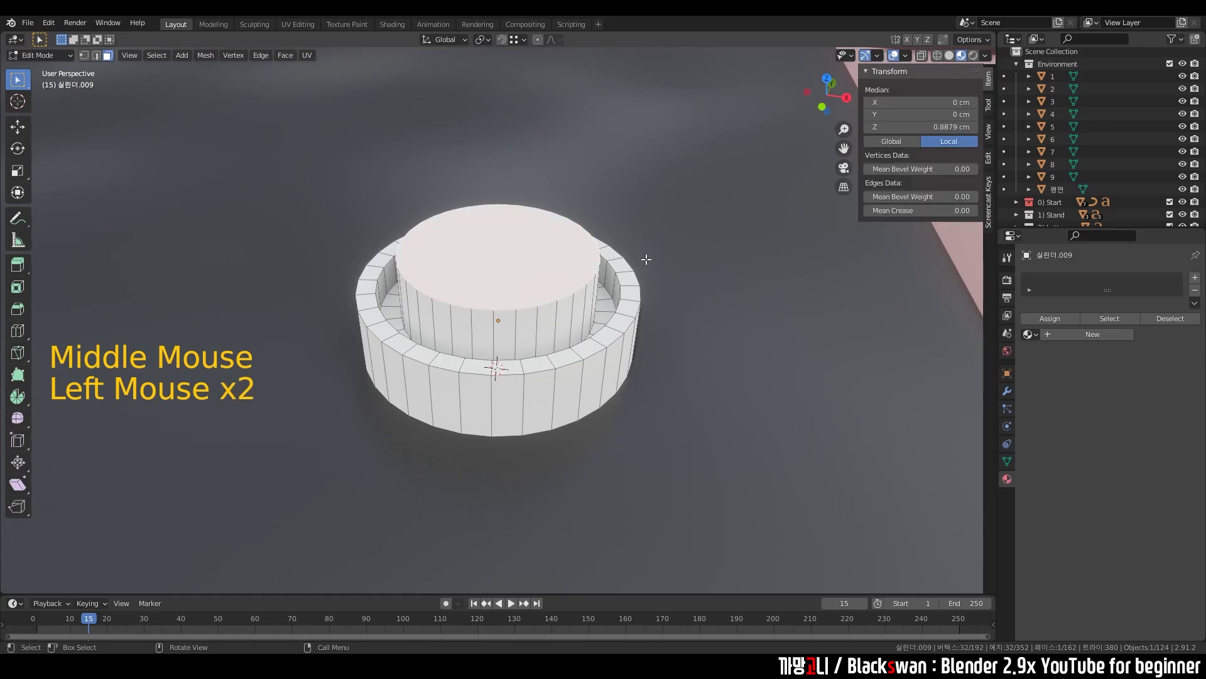
Bevel the top of the button cap into a rounded dome and leave Edit Mode
key("ctrl+b")
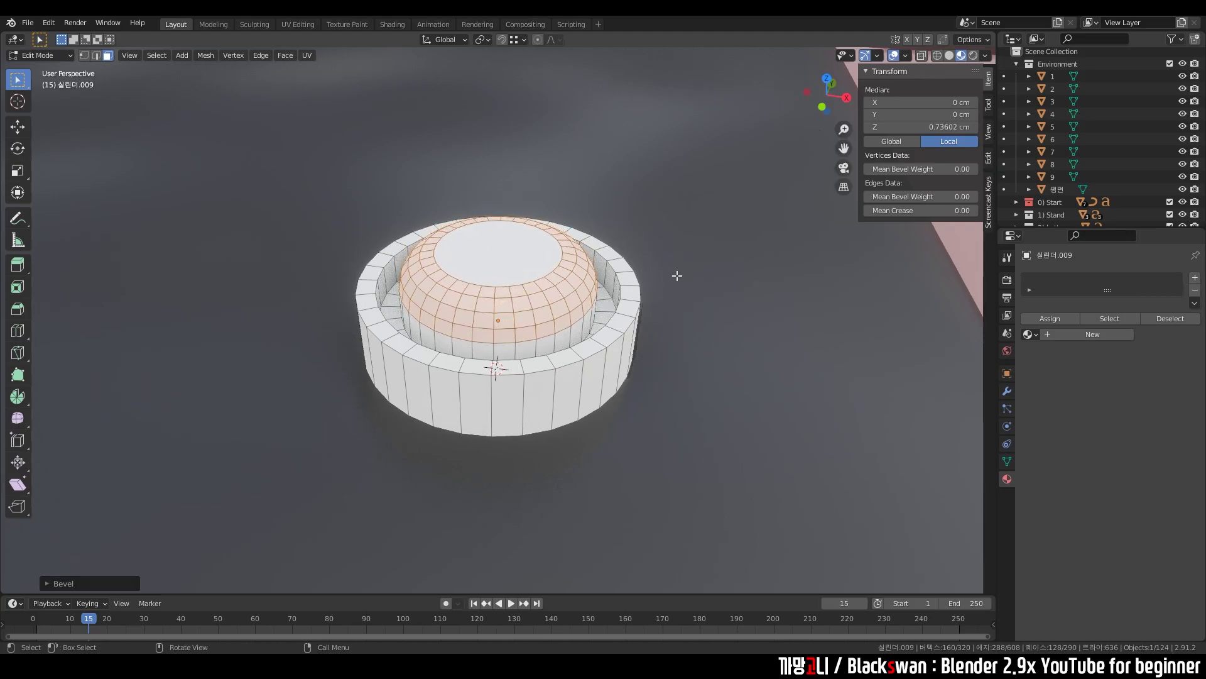
key("Tab")
left_click(743, 258)
scroll("up", 3)
middle_click(640, 310)
Shade the button smooth and orbit to check the result
left_click(550, 288)
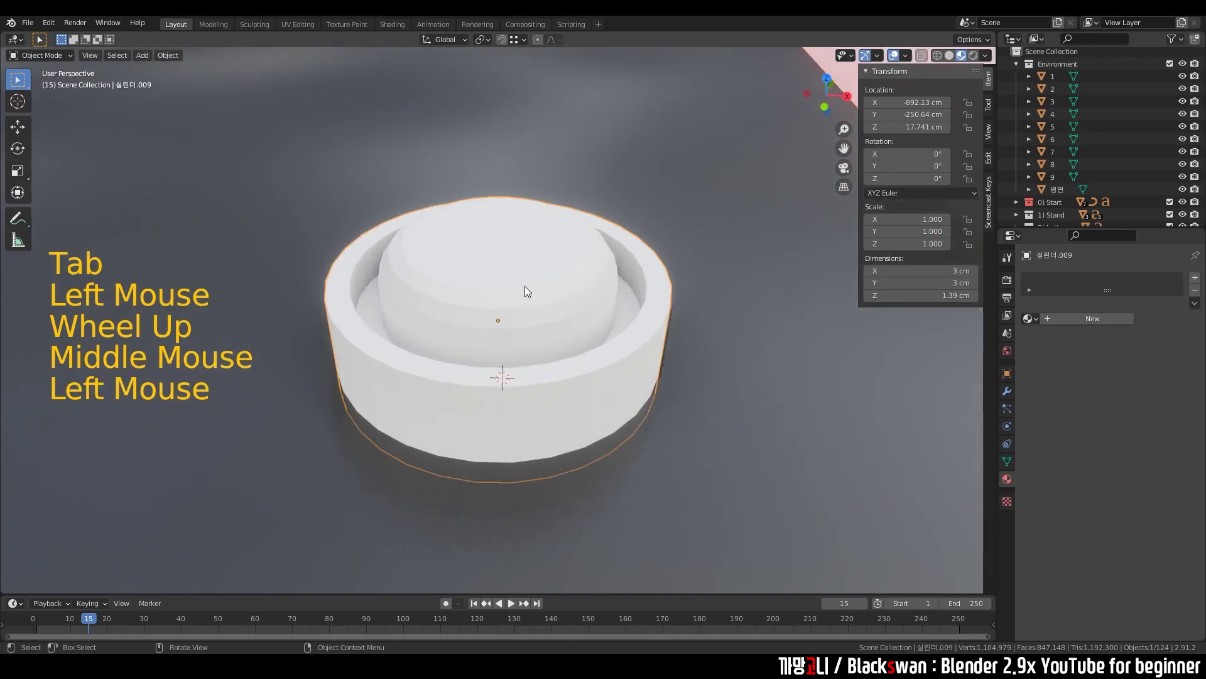
right_click(524, 293)
middle_click(622, 304)
scroll("up", 3)
middle_click(677, 344)
scroll("up", 3)
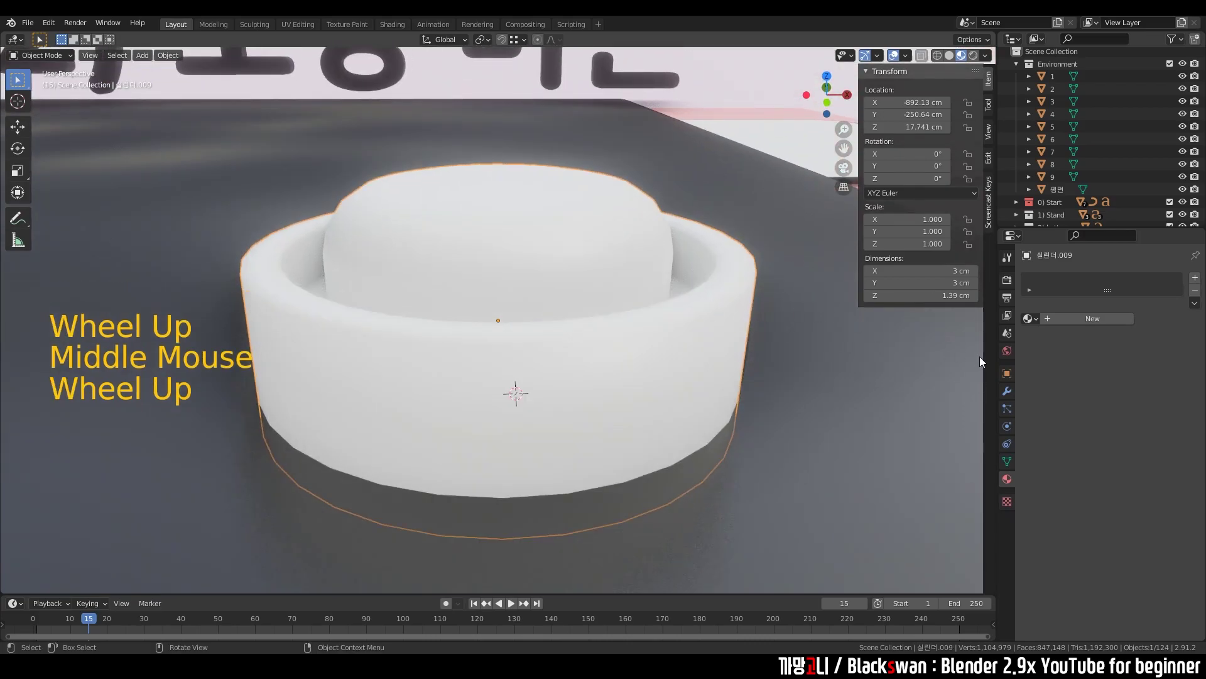
Enable Auto Smooth at 30° under the button's mesh Normals settings
left_click(1011, 471)
double_click(1025, 500)
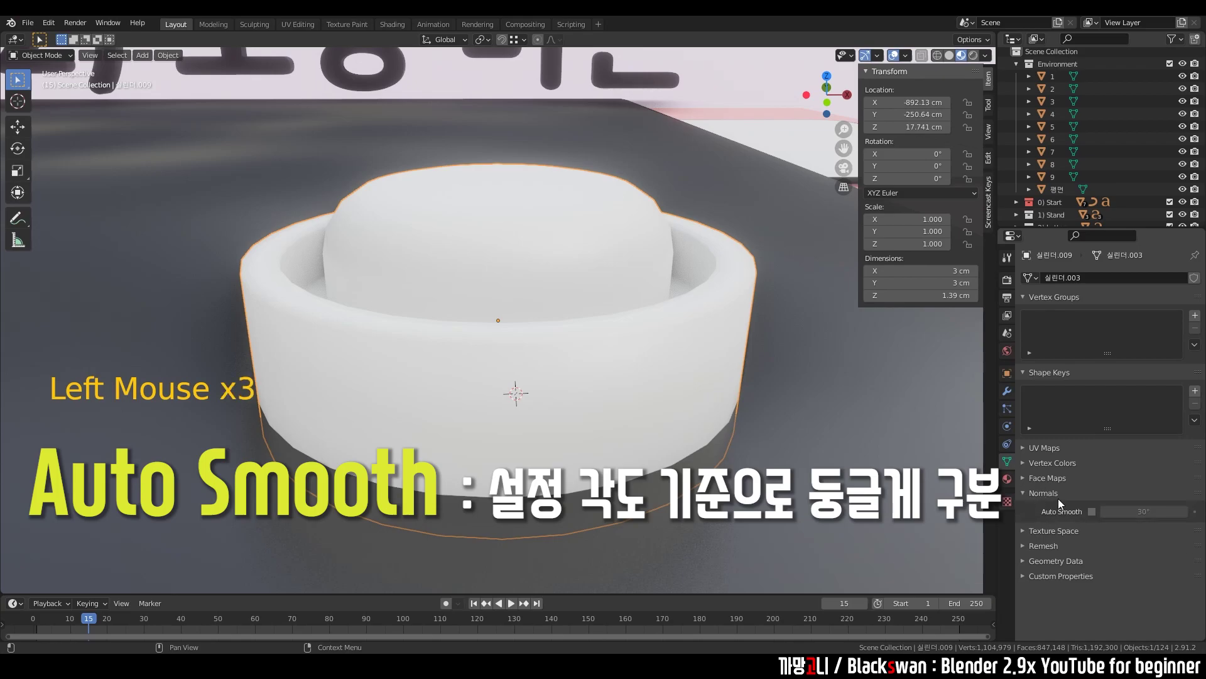
left_click(1093, 517)
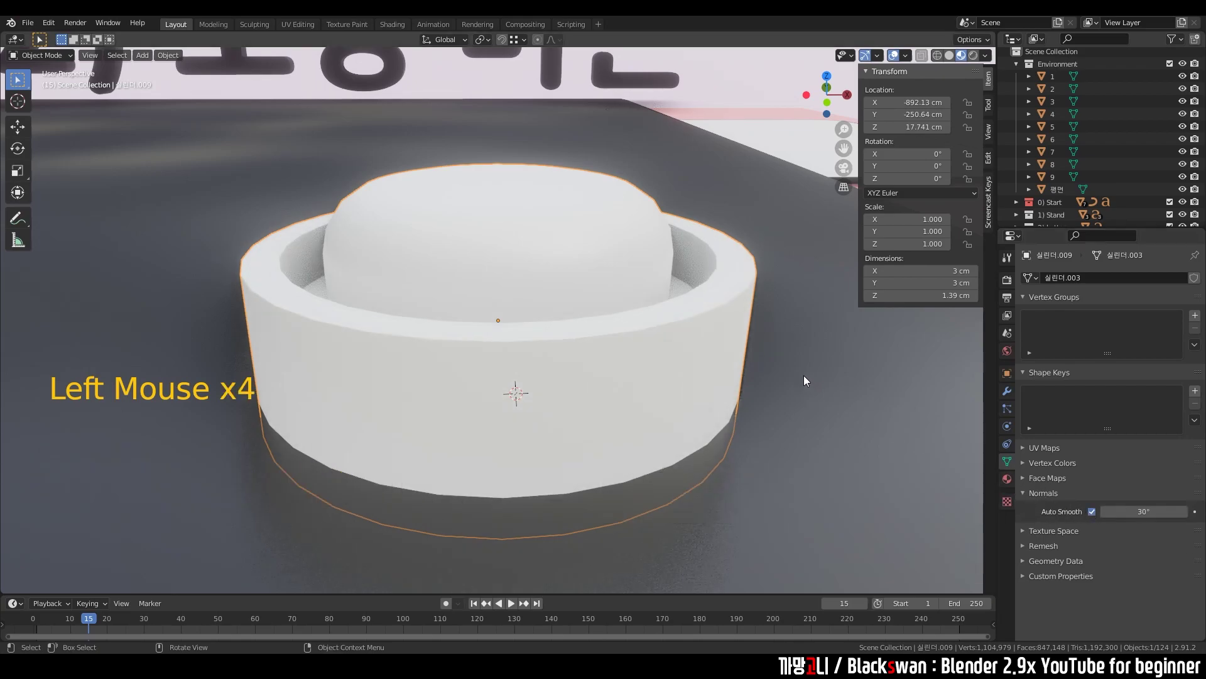
scroll("down", 3)
middle_click(650, 347)
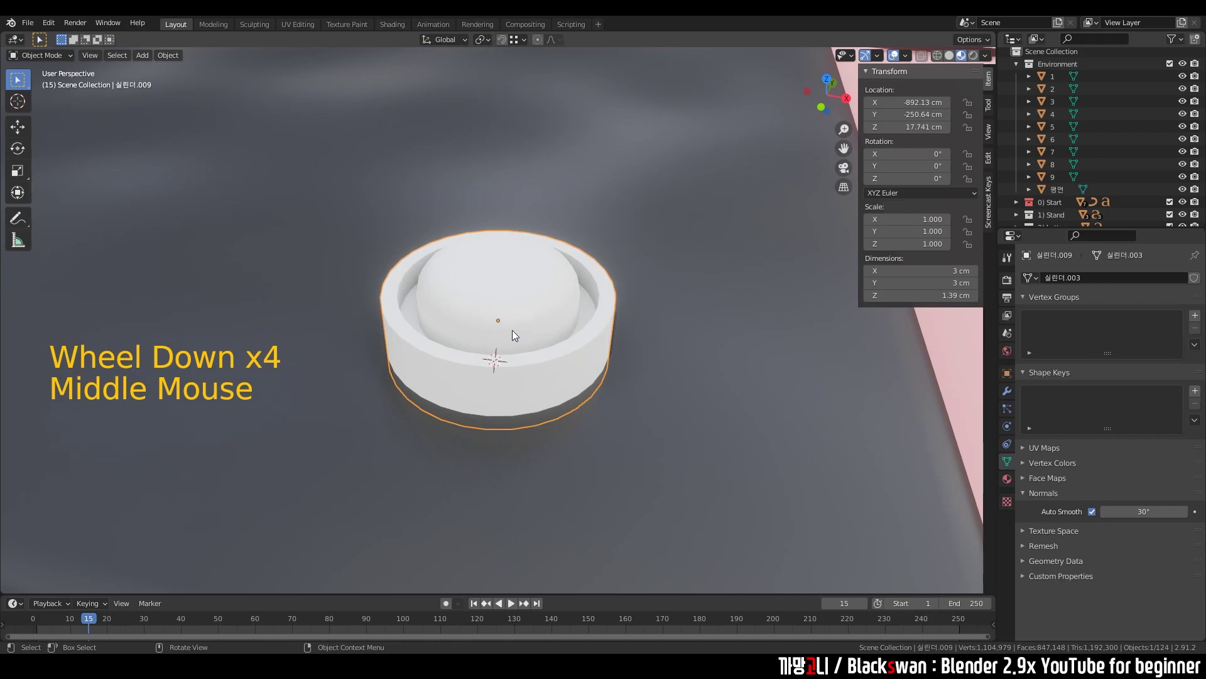
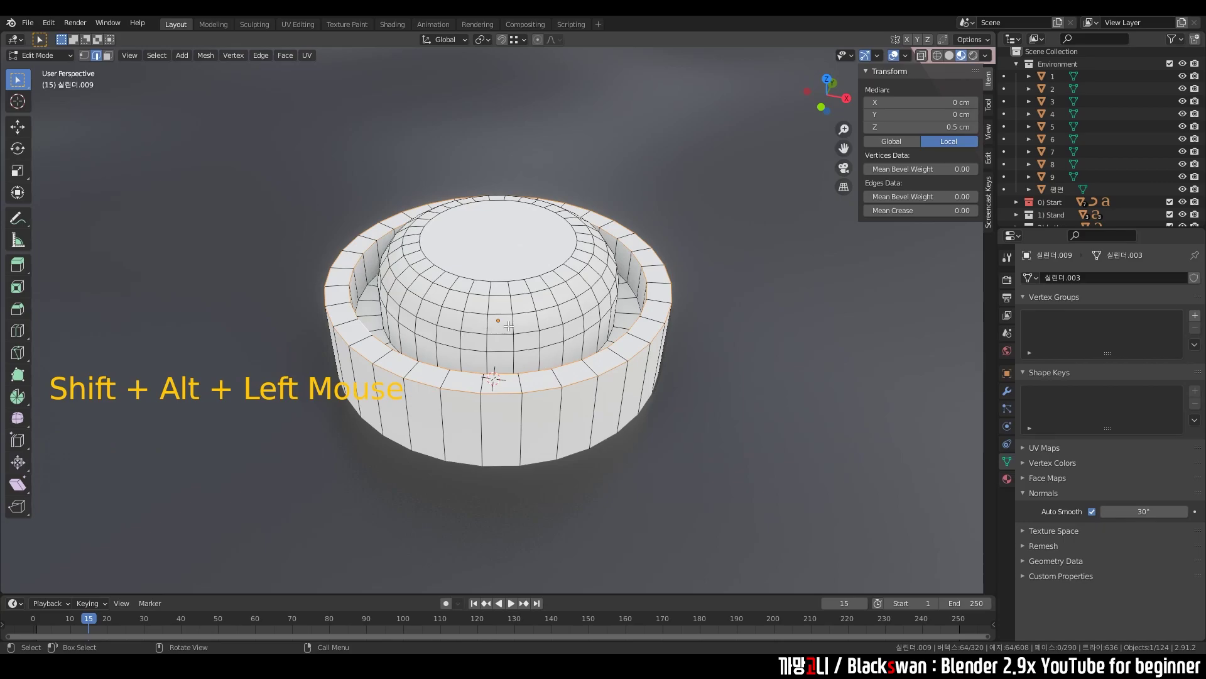
Bevel the button's outer rim edge loop and return to Object Mode
key("ctrl+b")
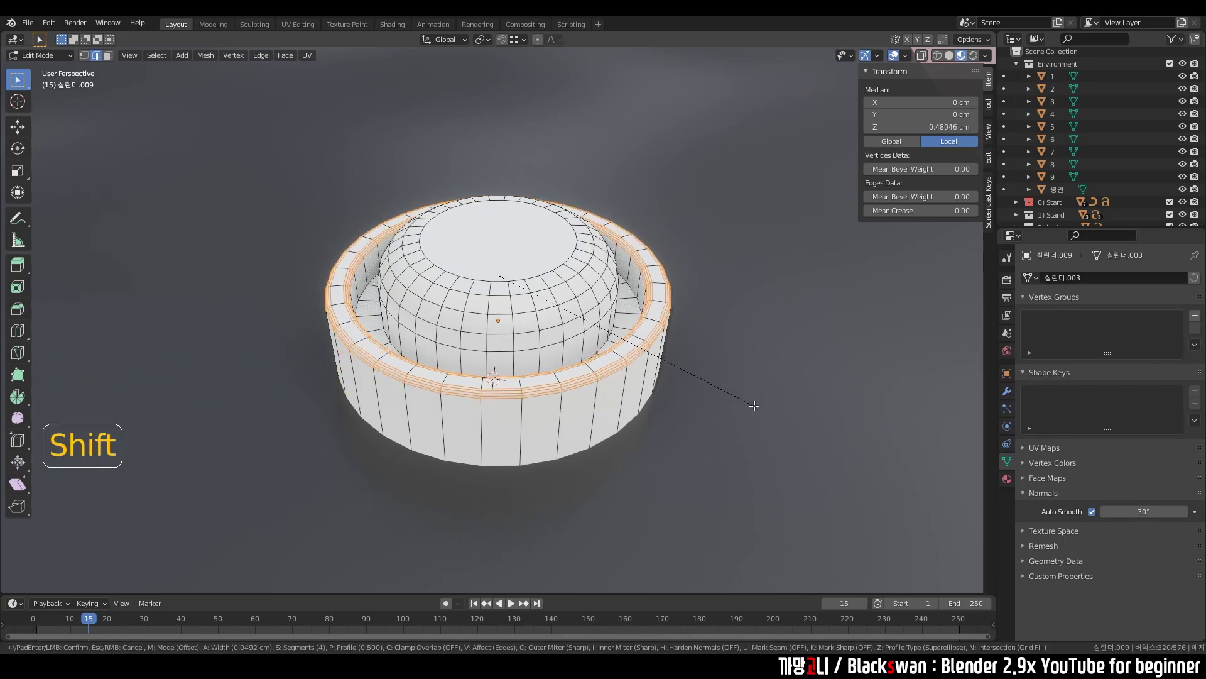
key("Tab")
Inspect the beveled button from several angles and nudge its position on the box
middle_click(635, 384)
scroll("down", 3)
scroll("down", 3)
middle_click(467, 365)
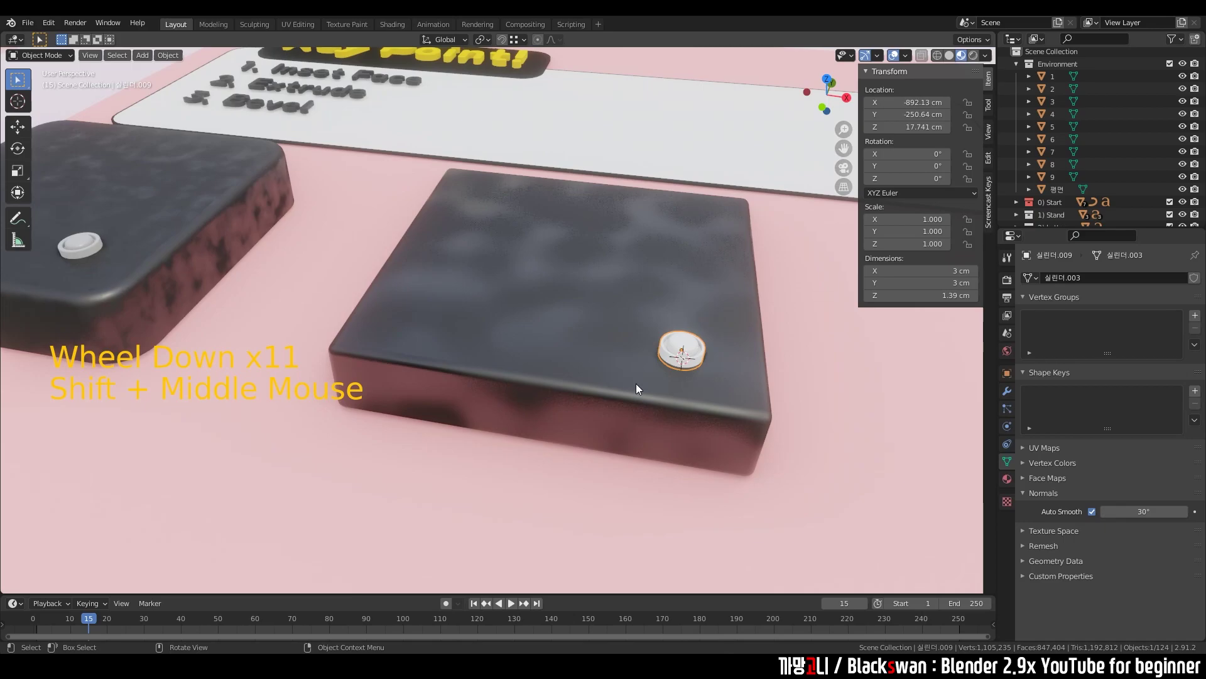
key("`")
scroll("up", 3)
middle_click(668, 340)
key("g")
scroll("down", 3)
middle_click(618, 409)
scroll("up", 3)
left_click(625, 309)
scroll("up", 3)
left_click(592, 335)
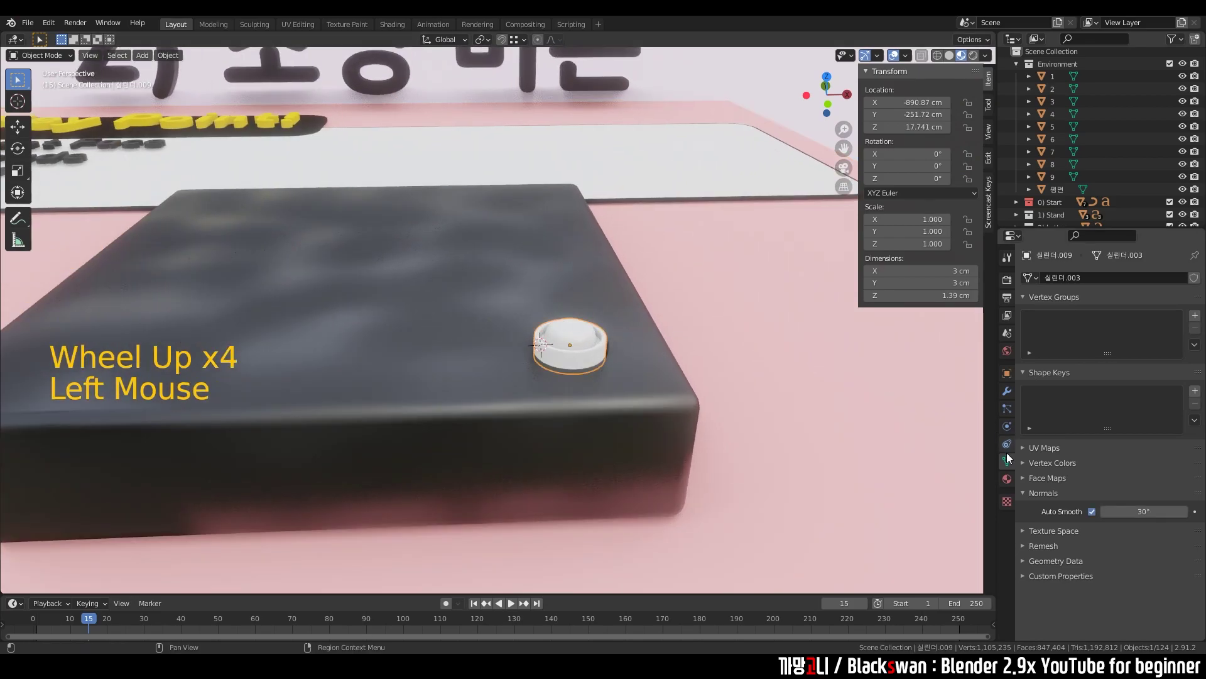
Create a new Principled BSDF material for the button and begin renaming it
left_click(1011, 487)
left_click(1081, 326)
left_click(1081, 326)
Name the material 'button' and set its Base Color to pink
key("t")
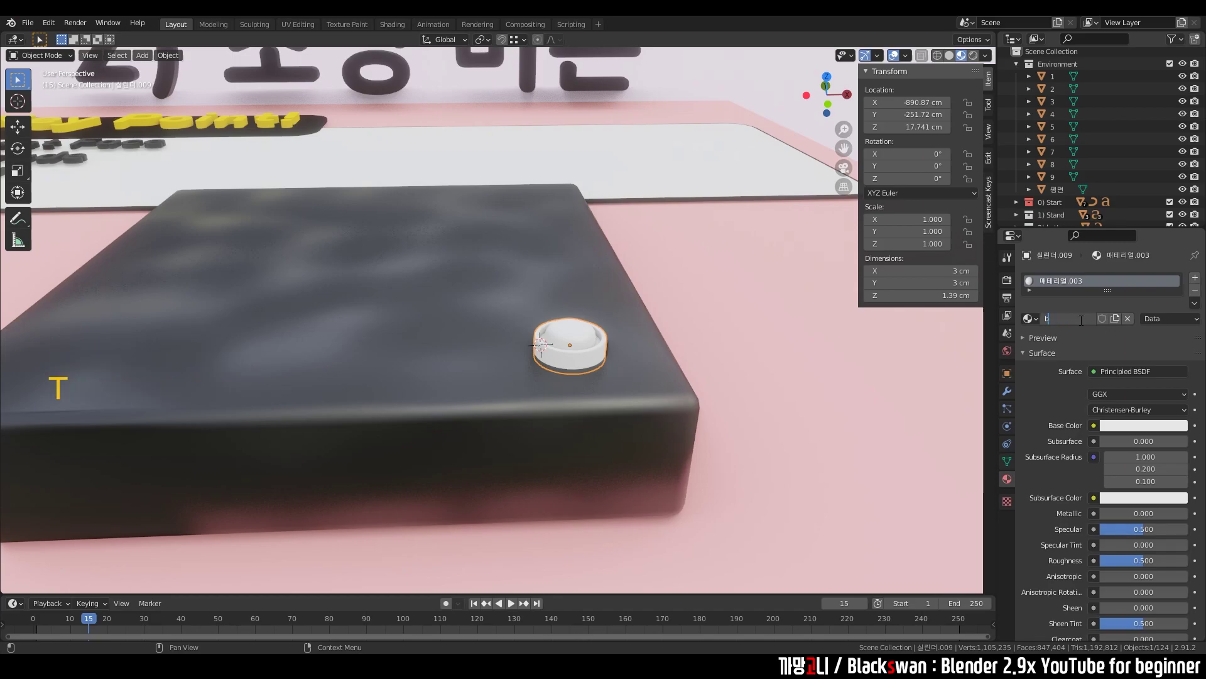
key("t")
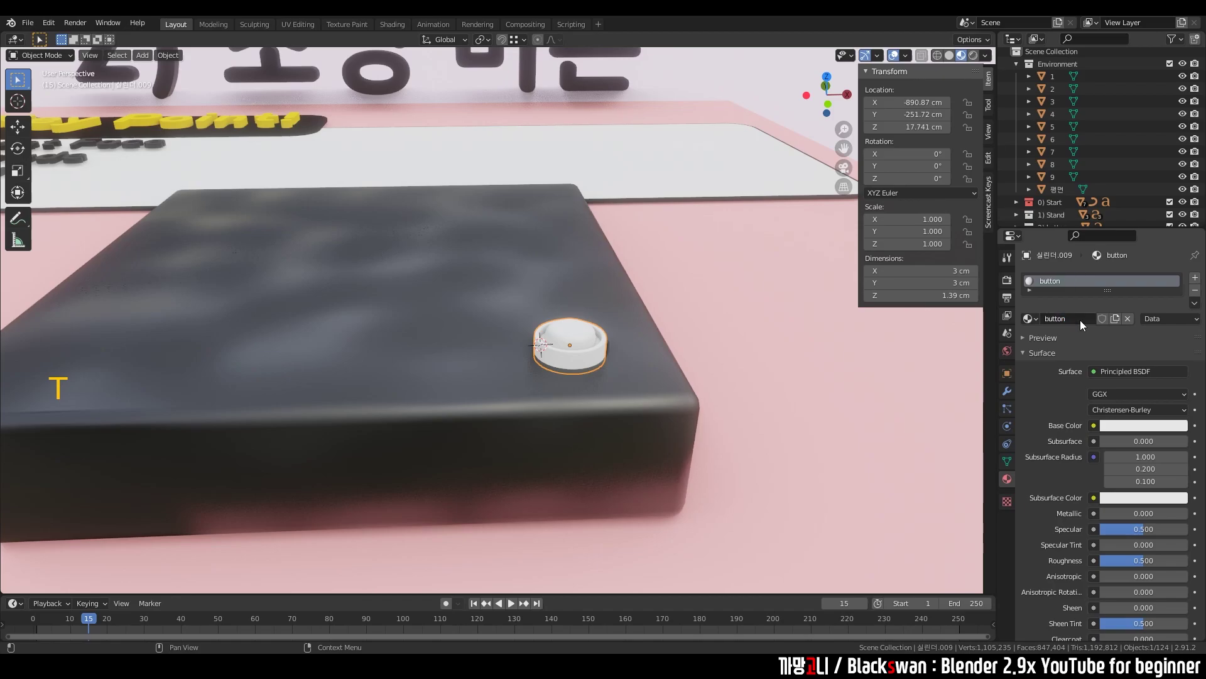
left_click(1131, 436)
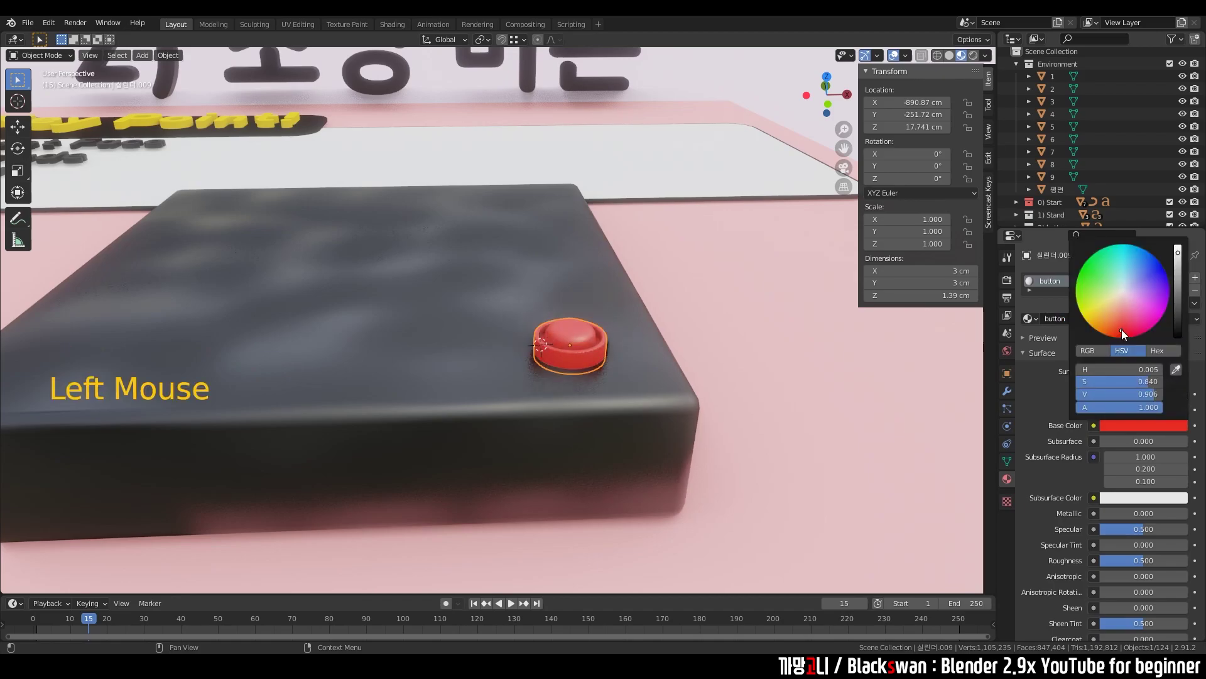
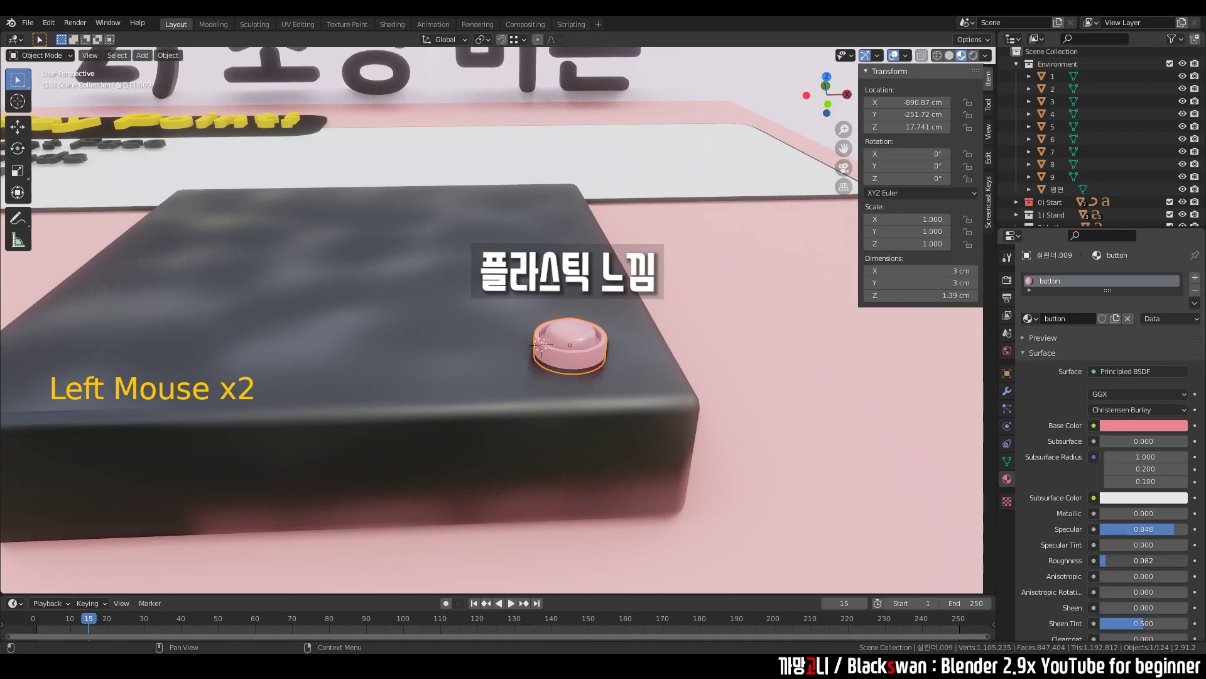
Raise Specular to 0.848 and Roughness to 0.734 for a soft plastic look
scroll("up", 3)
left_click(1113, 568)
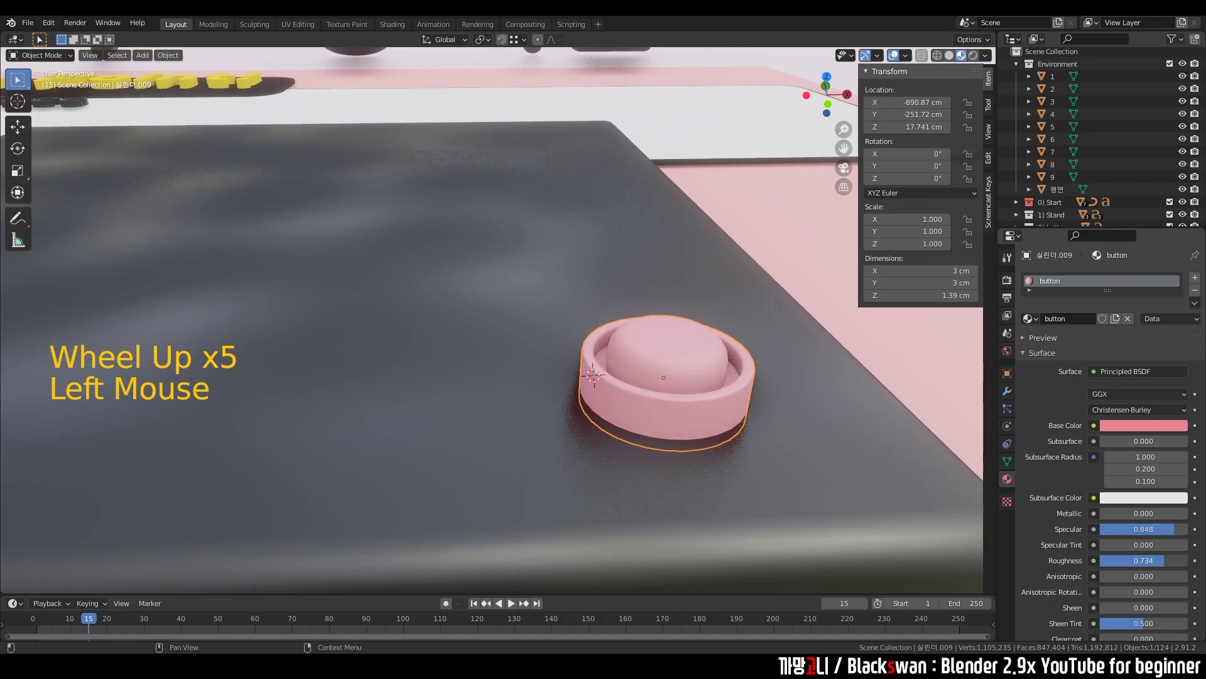
left_click(887, 395)
Lower the button snugly onto the slab corner, then select the box base and Stand to review their materials
scroll("down", 3)
middle_click(763, 388)
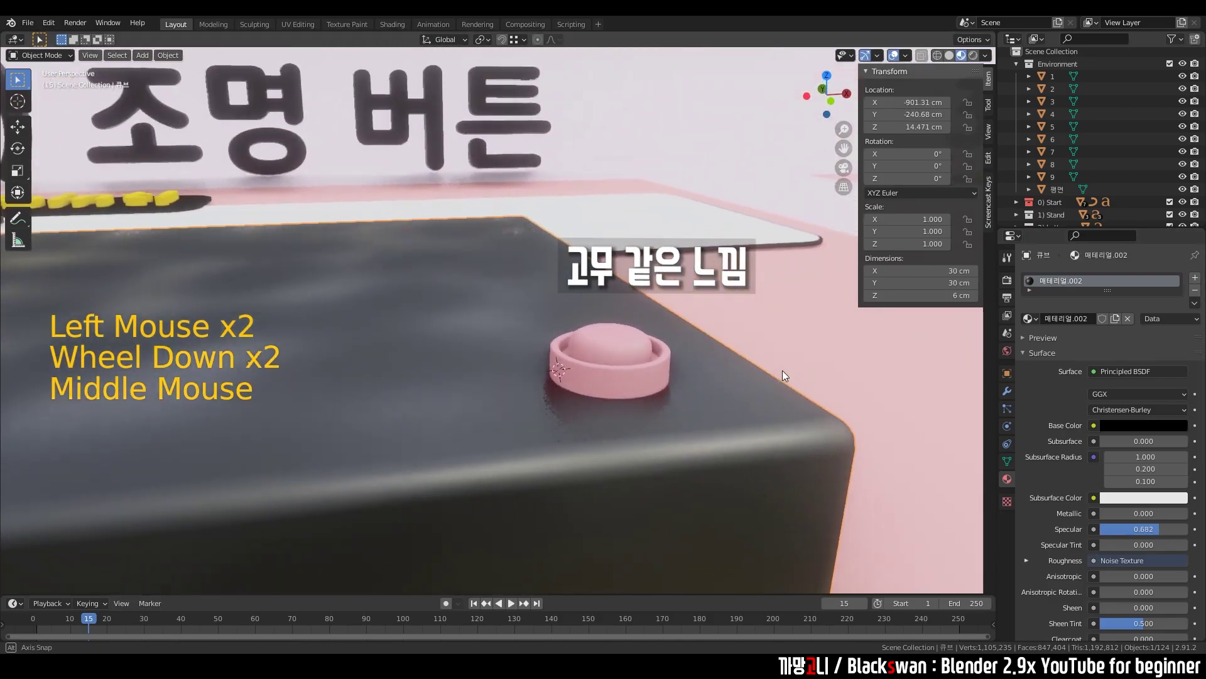
left_click(630, 386)
middle_click(651, 379)
key("g")
left_click(716, 347)
scroll("down", 3)
middle_click(651, 392)
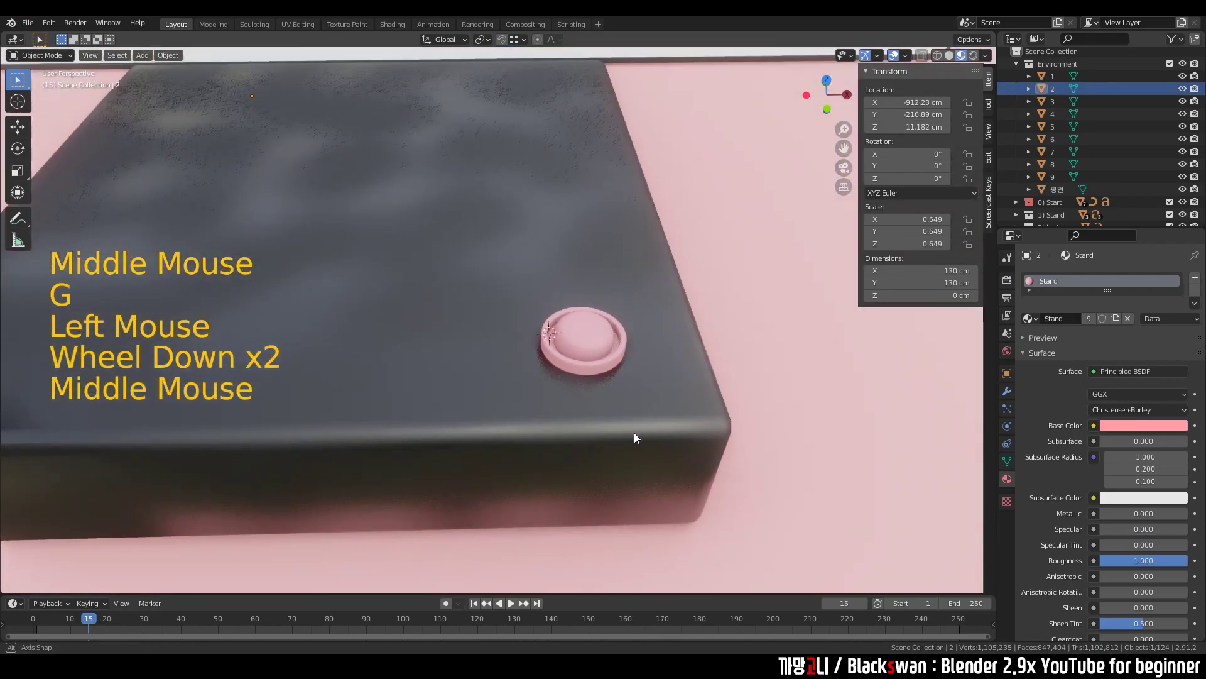
scroll("down", 3)
middle_click(455, 345)
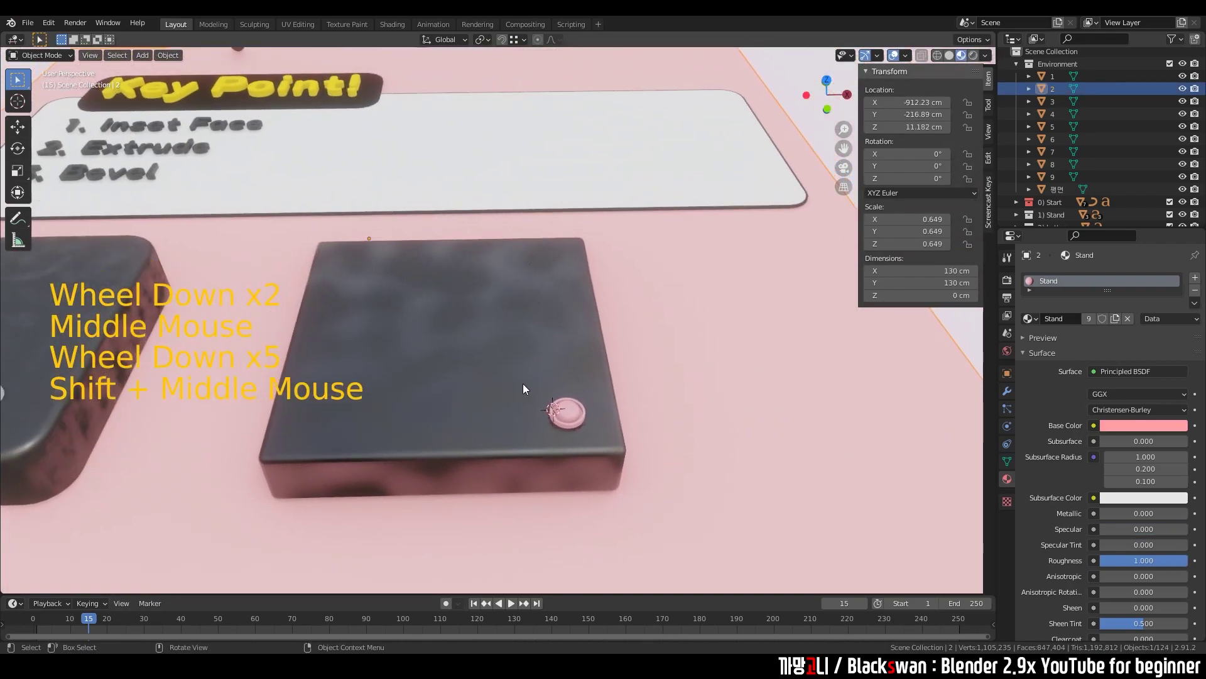